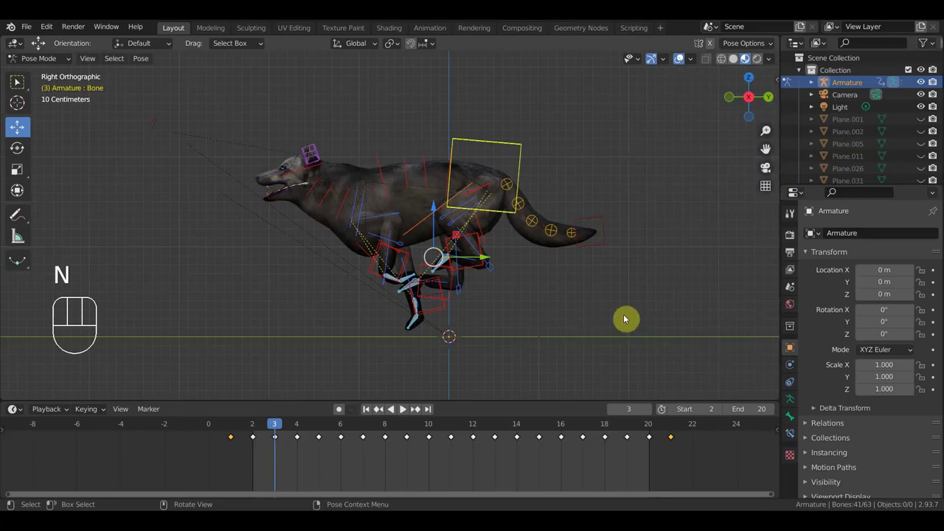
Clear the posed bones' location and rotation and return the timeline to frame 1
{"action": "key", "text": "alt+g"}
{"action": "key", "text": "alt+r"}
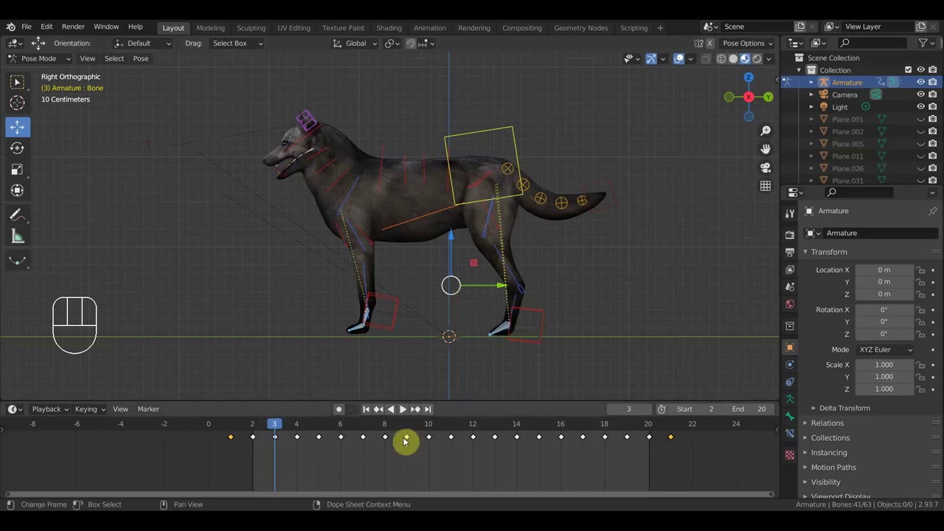
{"action": "left_click", "coordinate": [231, 429]}
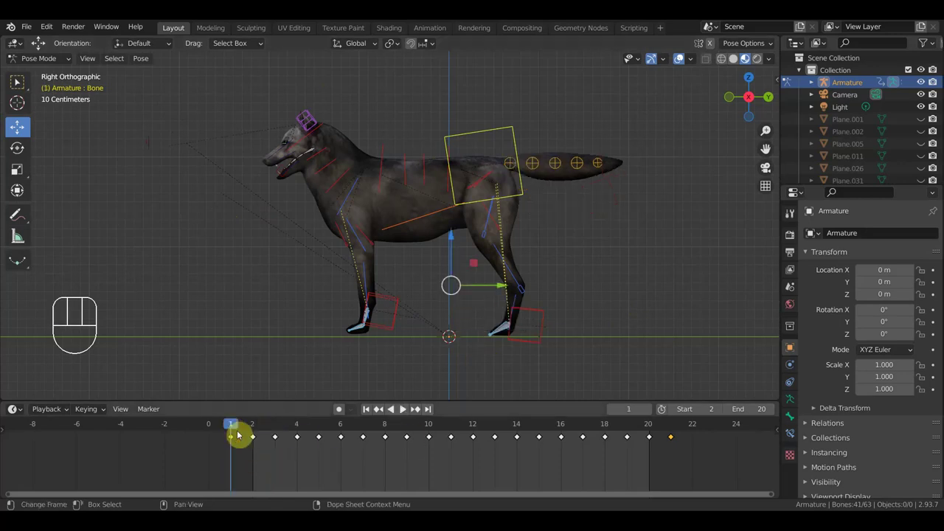
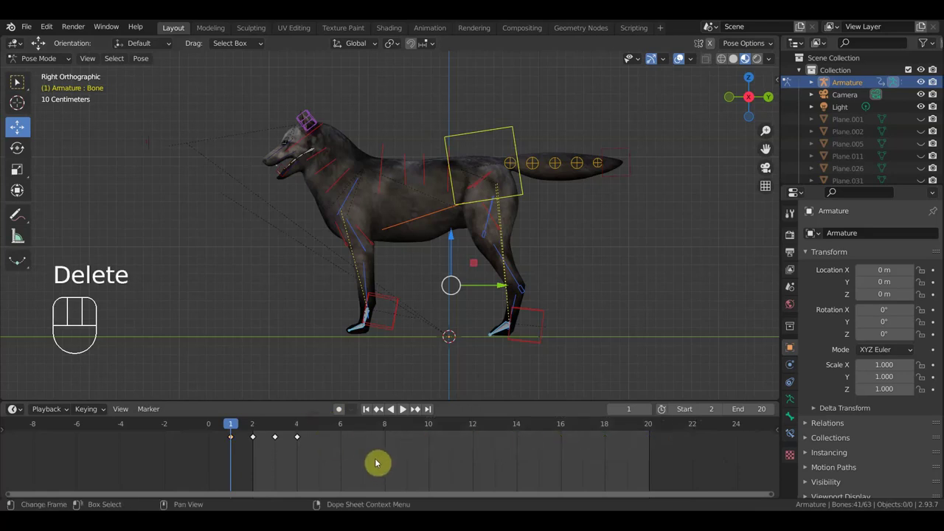
With all bones selected, delete every keyframe after frame 4
{"action": "left_click_drag", "start_coordinate": [240, 428], "coordinate": [305, 447]}
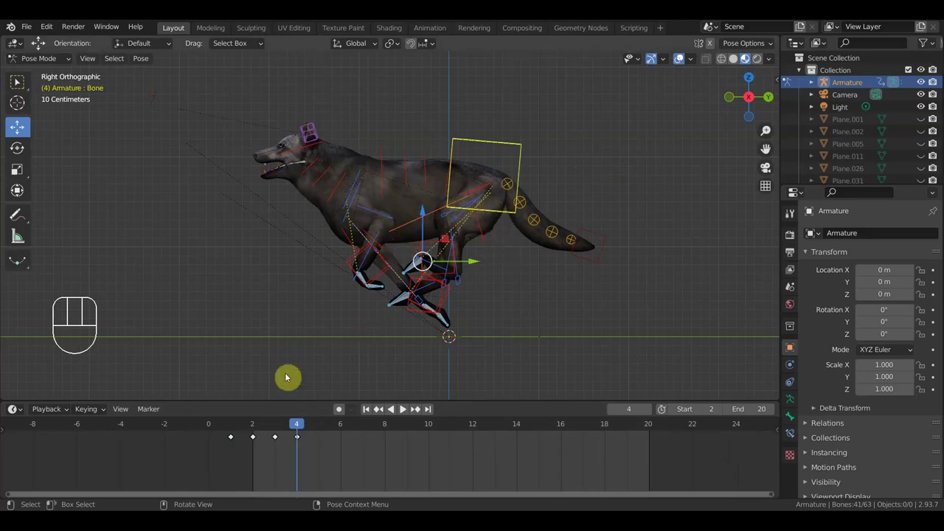
{"action": "left_click_drag", "start_coordinate": [244, 457], "coordinate": [223, 458]}
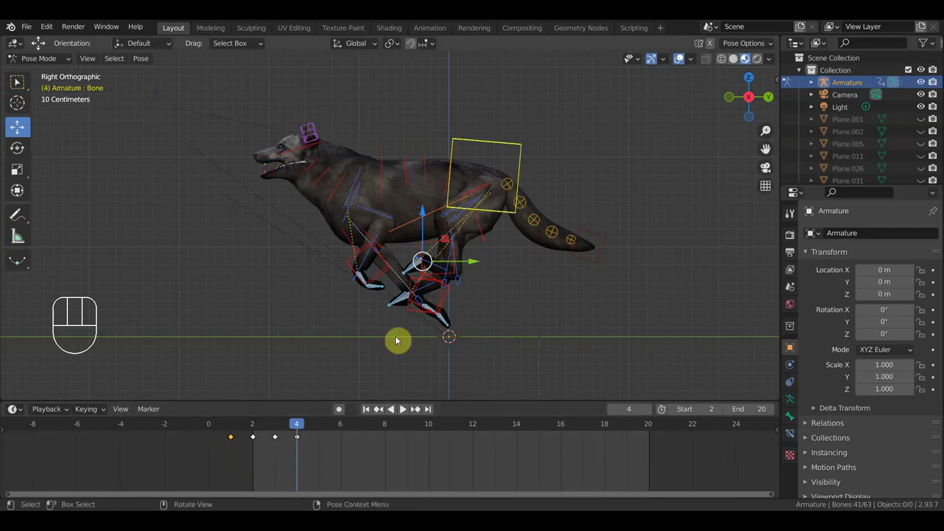
{"action": "key", "text": "a"}
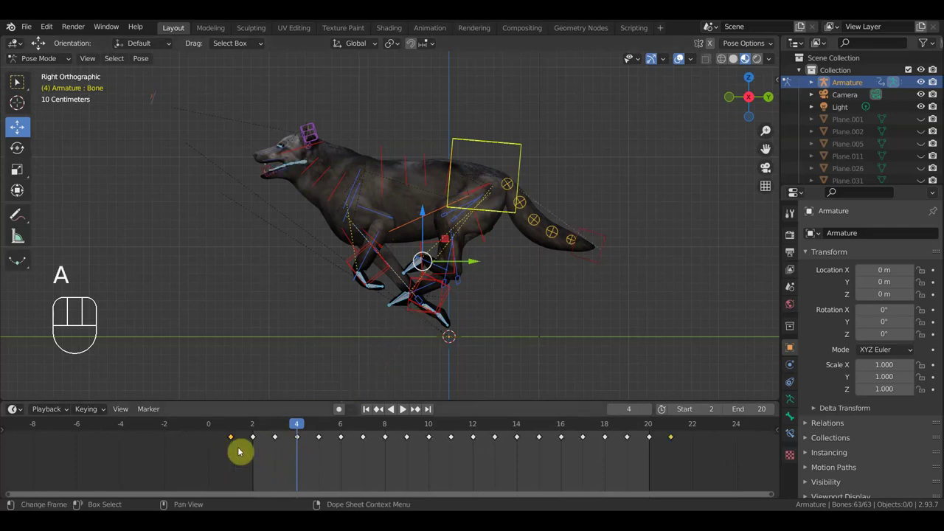
{"action": "left_click_drag", "start_coordinate": [690, 461], "coordinate": [317, 410]}
{"action": "key", "text": "Delete"}
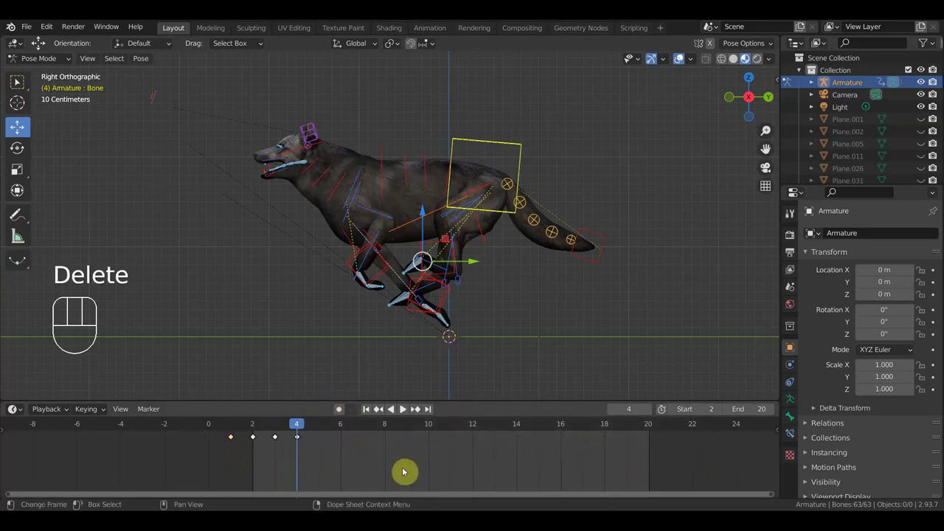
Duplicate the frame 1 keyframe to frame 8 so the cycle loops
{"action": "left_click_drag", "start_coordinate": [240, 445], "coordinate": [221, 433]}
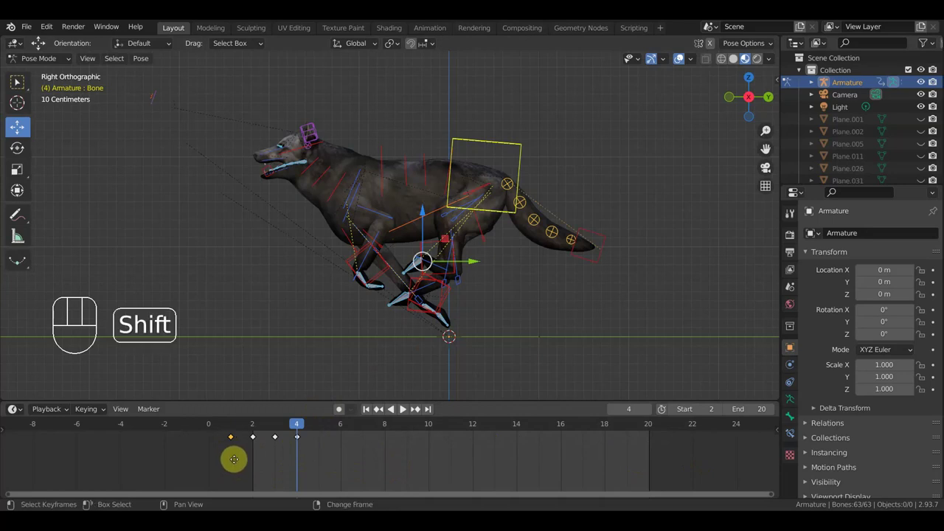
{"action": "key", "text": "shift+d"}
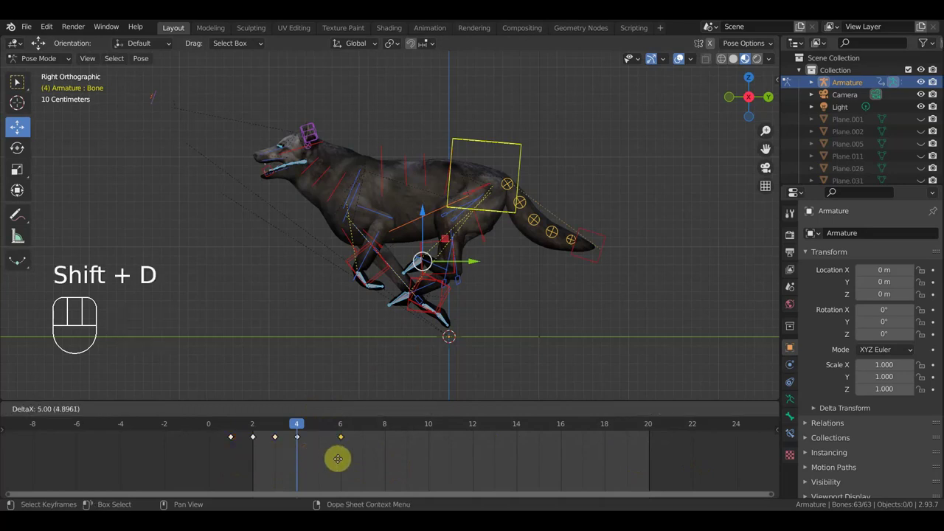
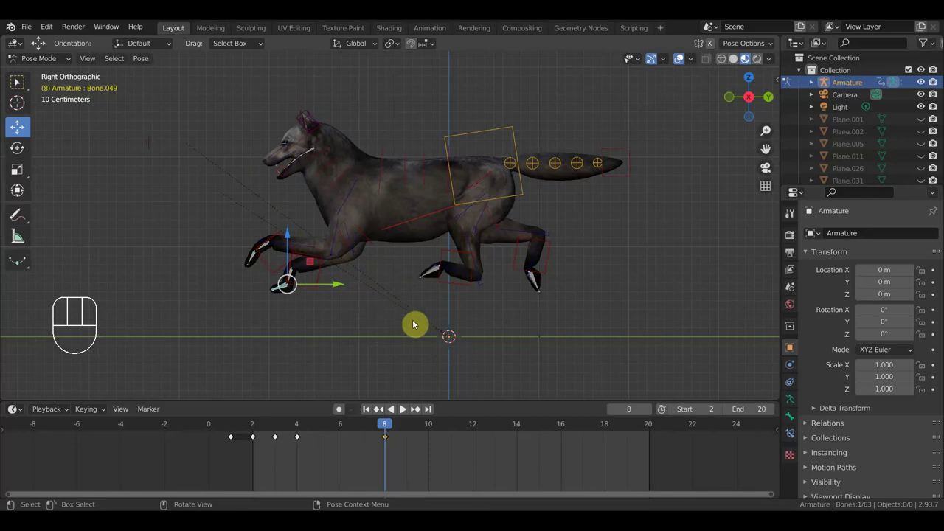
Reset the leg control bones to a straight standing pose on frame 8 and pick the neck bone
{"action": "key", "text": "r"}
{"action": "left_click", "coordinate": [282, 248]}
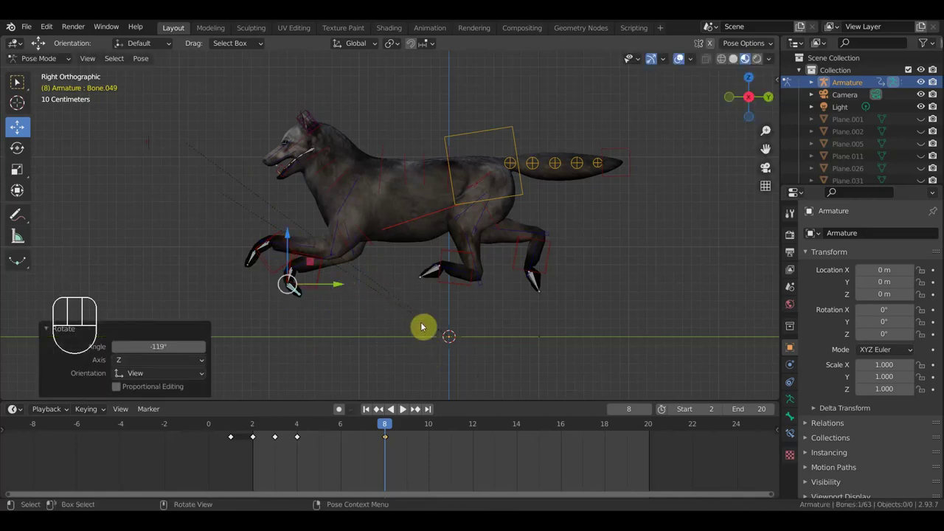
{"action": "left_click", "coordinate": [301, 427]}
{"action": "left_click", "coordinate": [390, 429]}
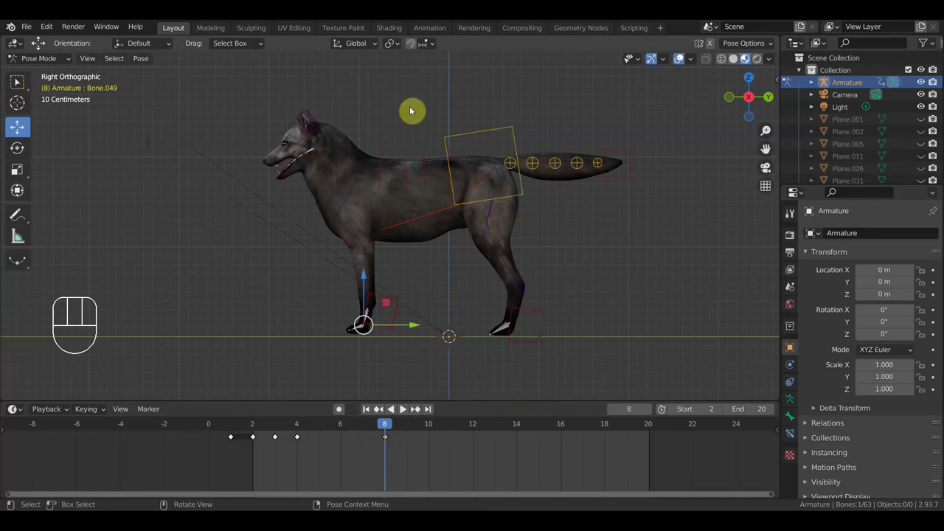
{"action": "left_click", "coordinate": [368, 192]}
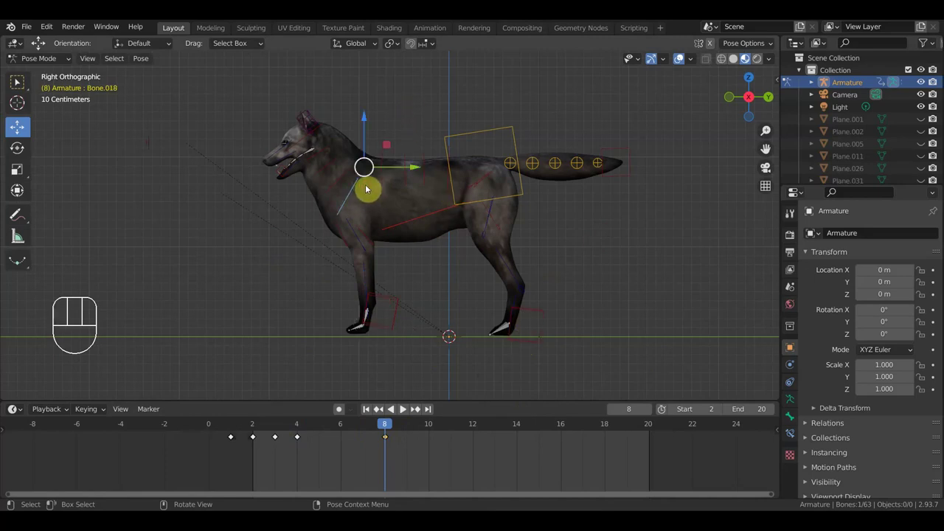
{"action": "left_click_drag", "start_coordinate": [19, 221], "coordinate": [105, 289]}
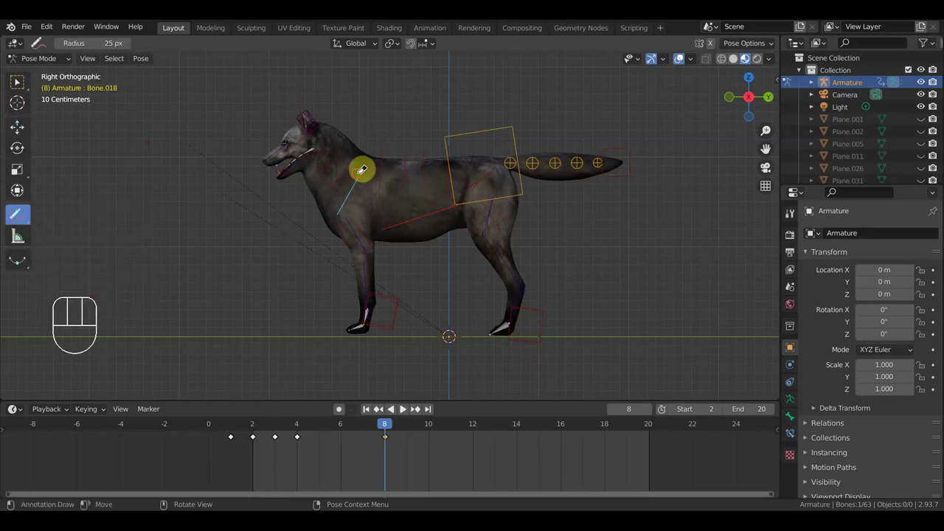
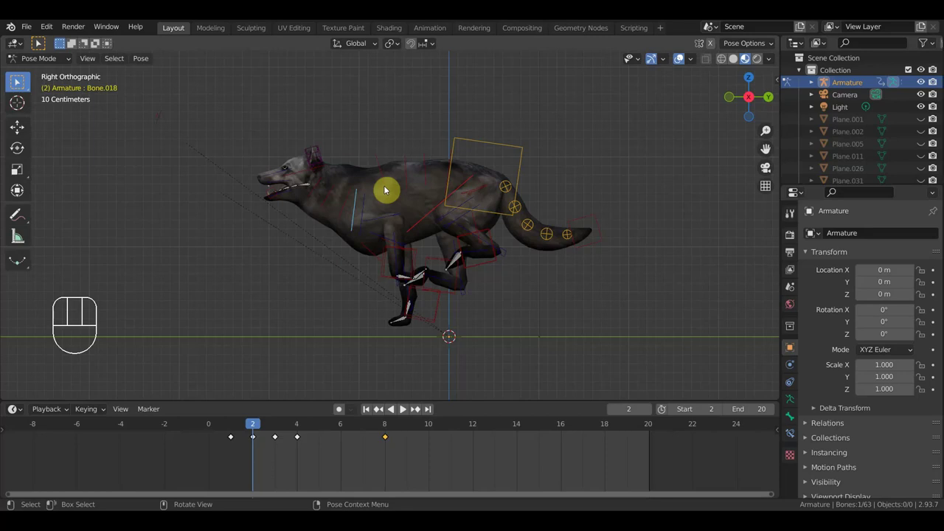
Inspect the wolf's fur from several angles, then leave Pose Mode for Object Mode
{"action": "left_click_drag", "start_coordinate": [39, 44], "coordinate": [39, 44]}
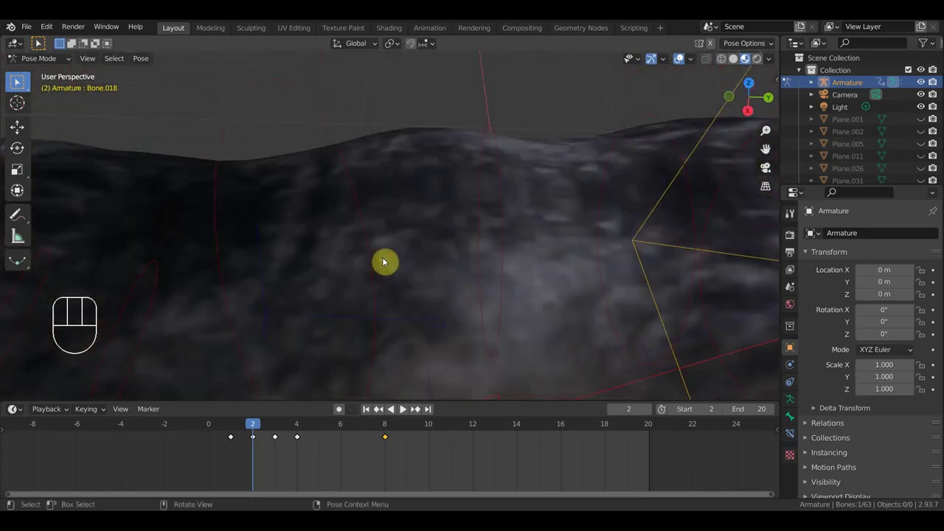
{"action": "left_click_drag", "start_coordinate": [39, 44], "coordinate": [39, 44]}
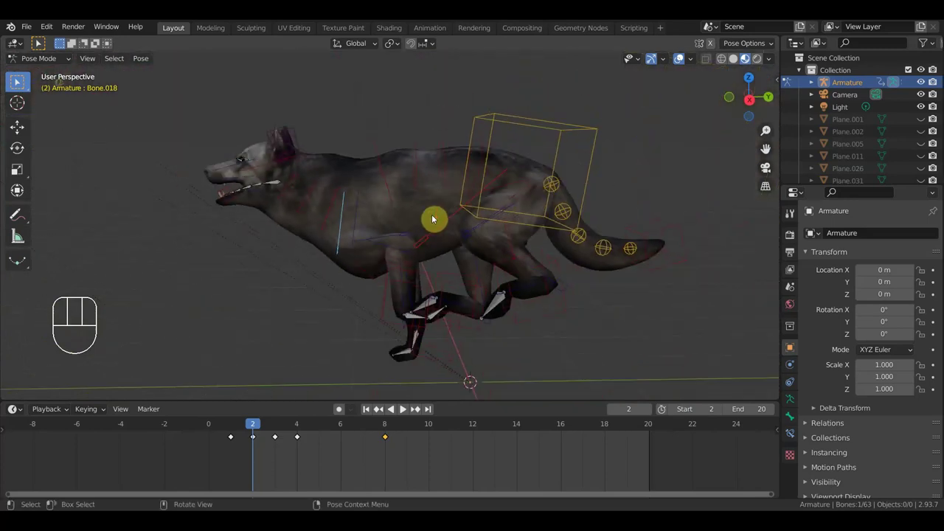
{"action": "left_click_drag", "start_coordinate": [39, 44], "coordinate": [40, 45]}
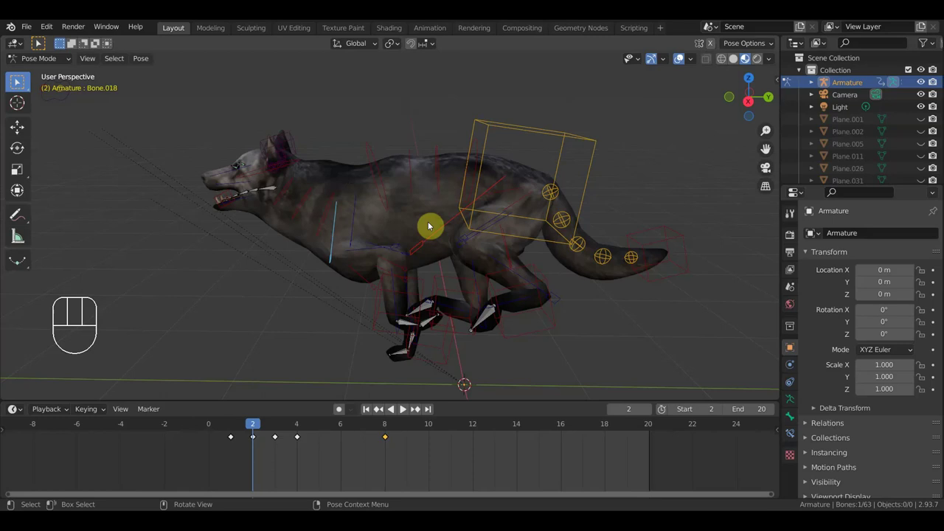
{"action": "left_click_drag", "start_coordinate": [39, 44], "coordinate": [39, 45]}
{"action": "middle_click", "coordinate": [39, 44]}
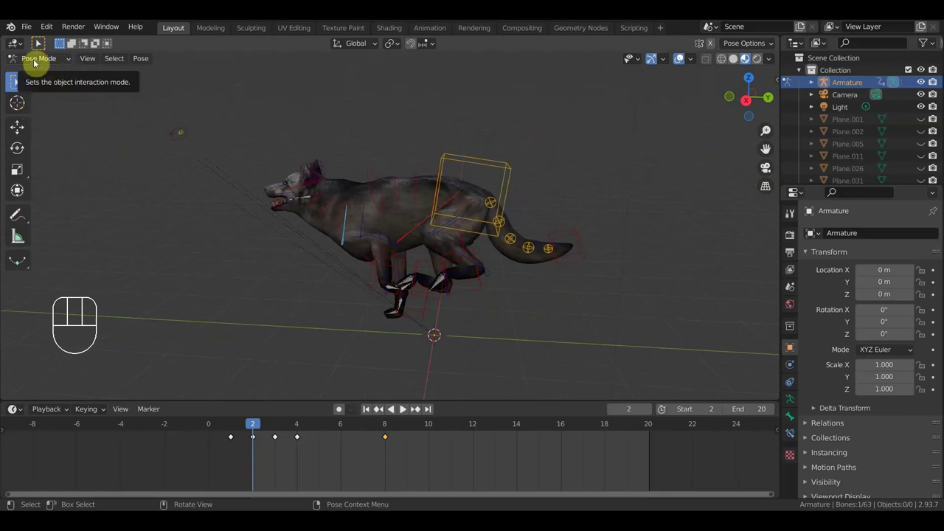
{"action": "left_click_drag", "start_coordinate": [34, 32], "coordinate": [499, 290]}
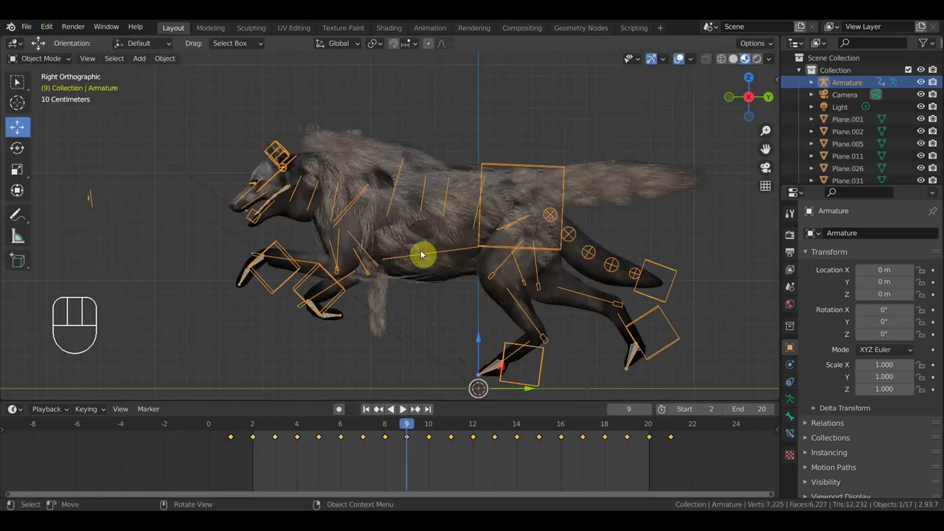
{"action": "left_click", "coordinate": [375, 148]}
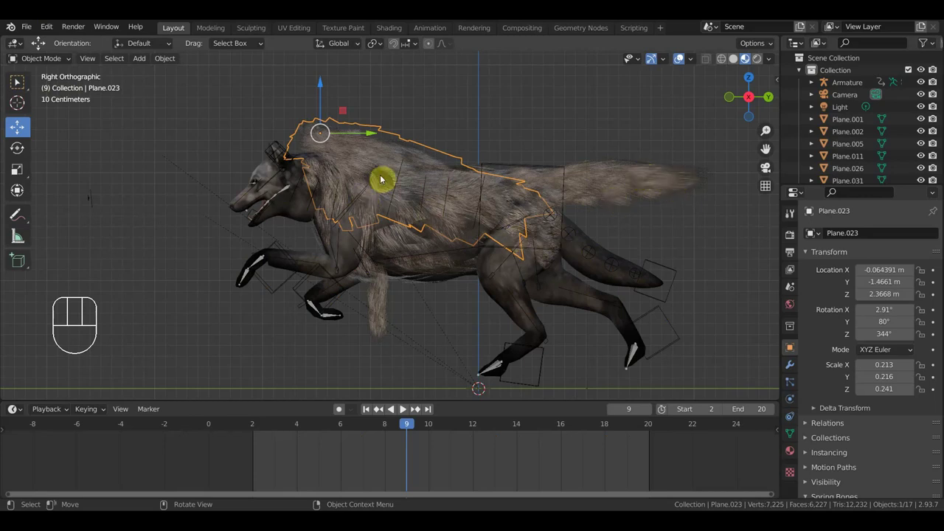
{"action": "left_click", "coordinate": [238, 428]}
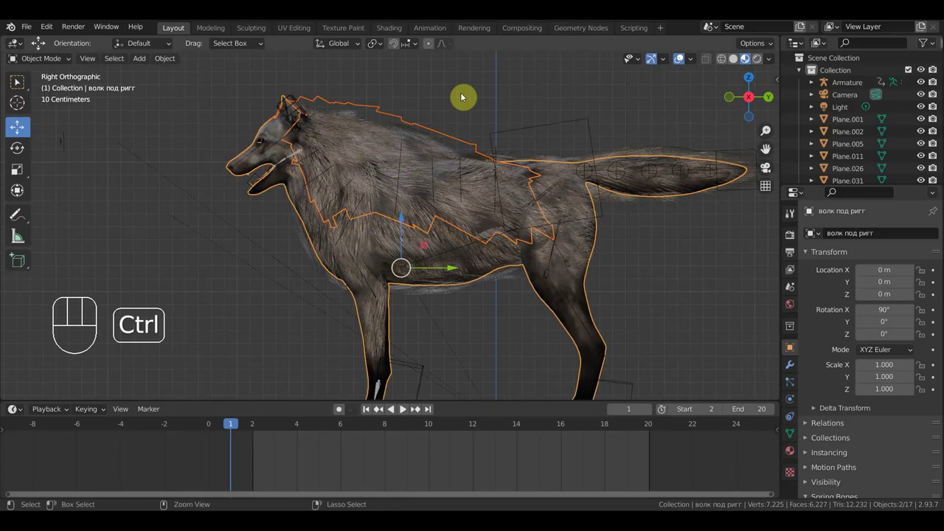
{"action": "key", "text": "ctrl+p"}
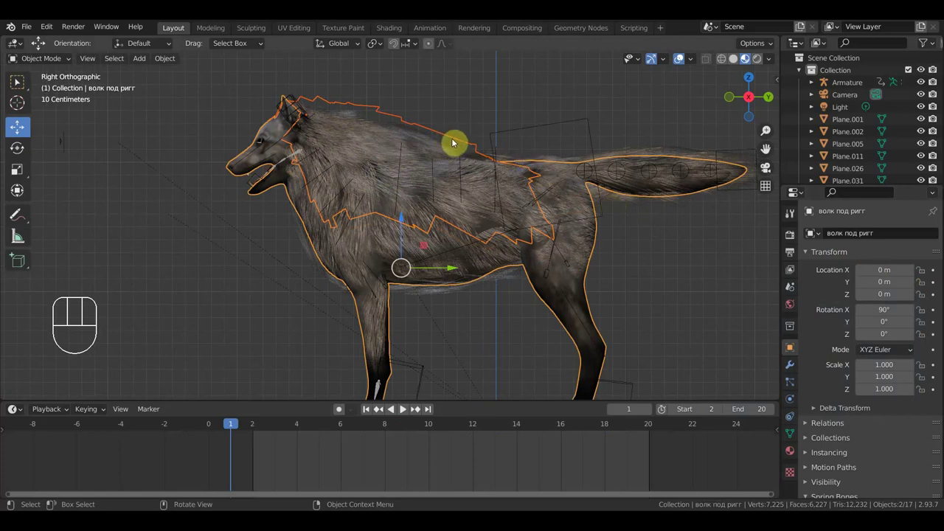
{"action": "left_click", "coordinate": [456, 143]}
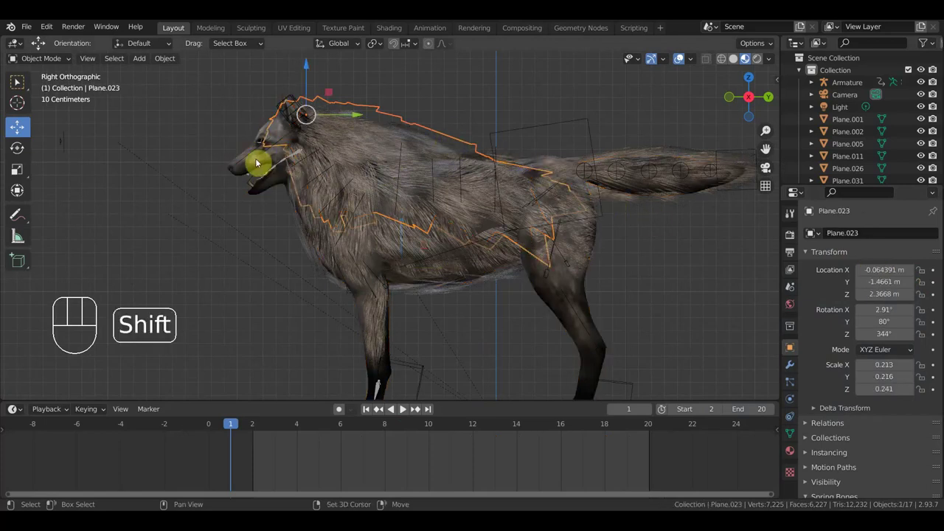
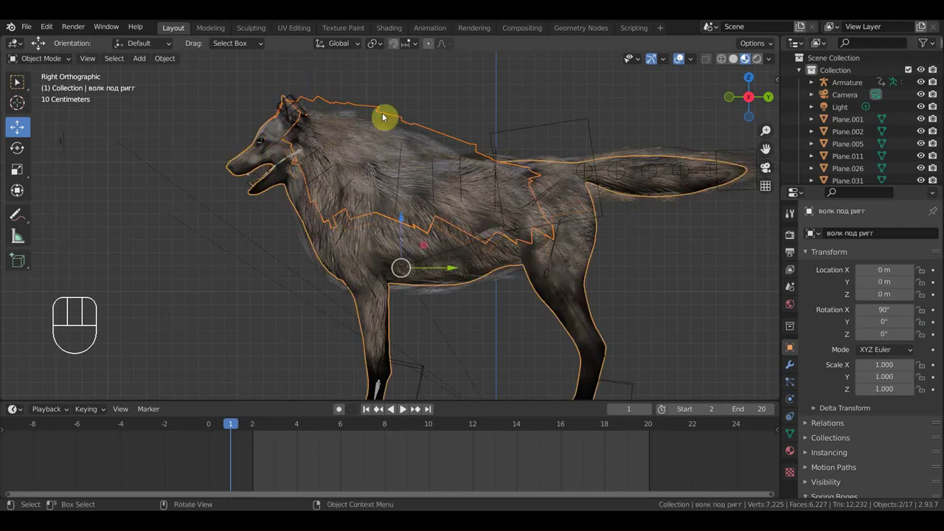
{"action": "key", "text": "ctrl+j"}
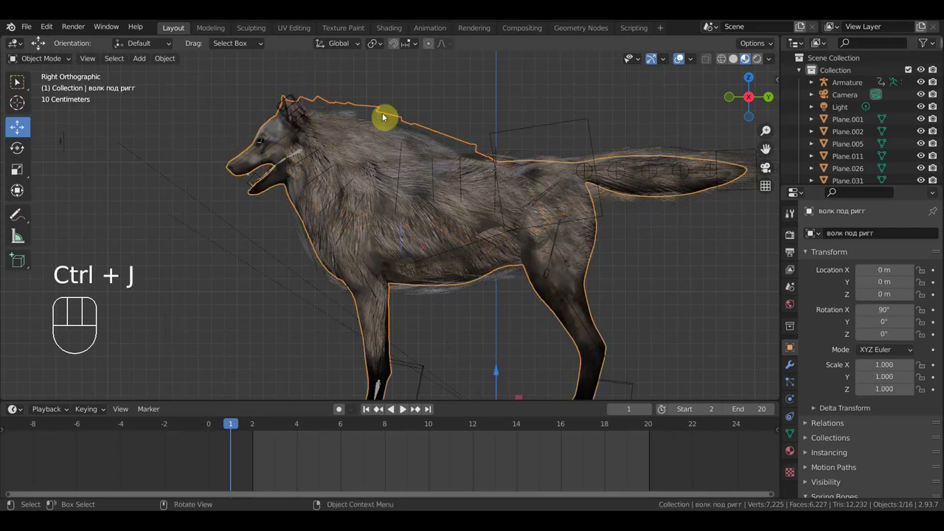
{"action": "left_click_drag", "start_coordinate": [240, 423], "coordinate": [365, 435]}
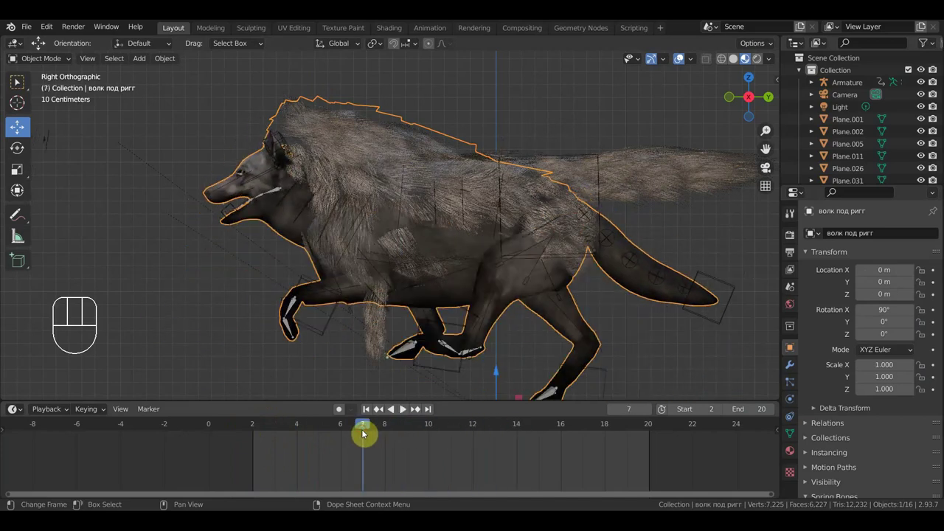
{"action": "key", "text": "ctrl+z"}
{"action": "key", "text": "ctrl+z"}
{"action": "key", "text": "ctrl+z"}
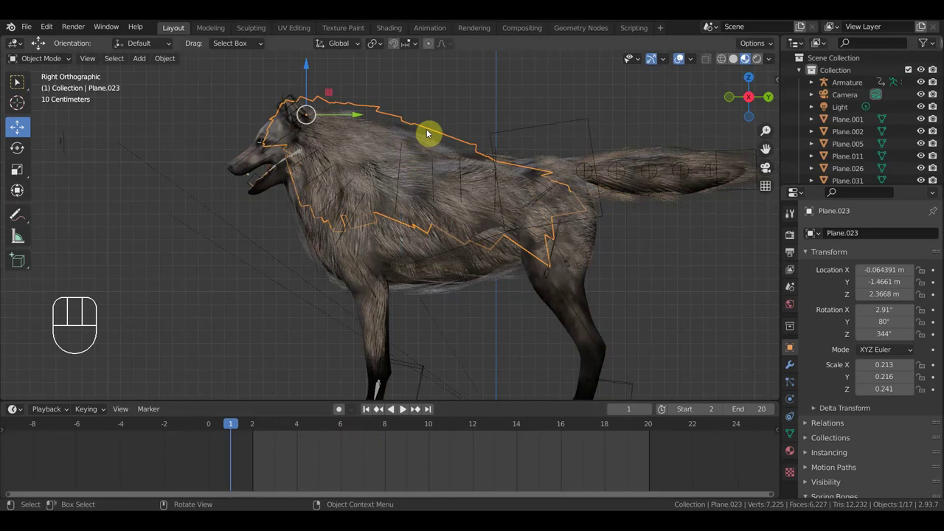
{"action": "left_click", "coordinate": [244, 158]}
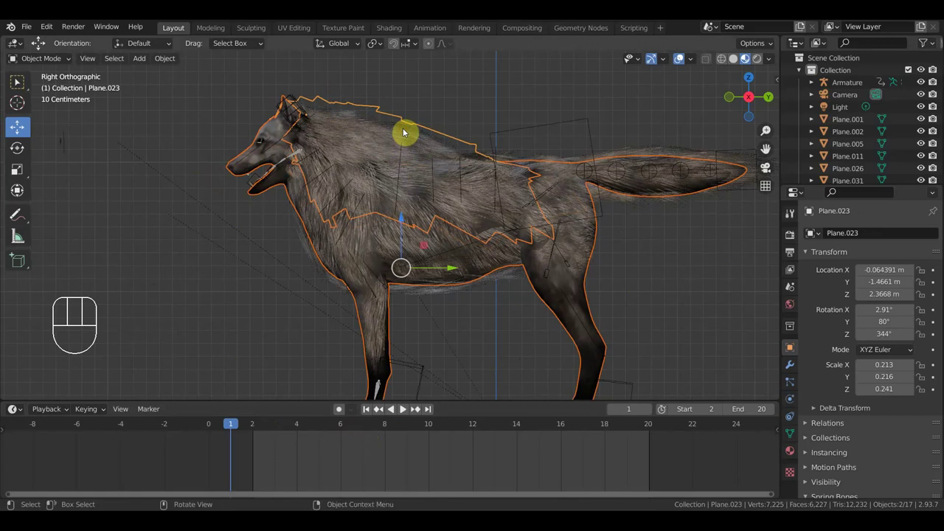
{"action": "key", "text": "ctrl+j"}
{"action": "key", "text": "space"}
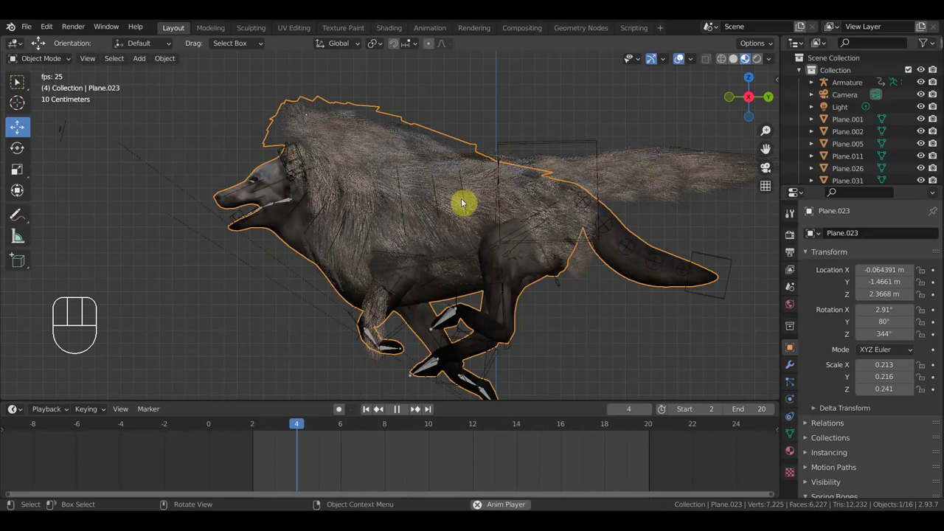
{"action": "left_click", "coordinate": [401, 413]}
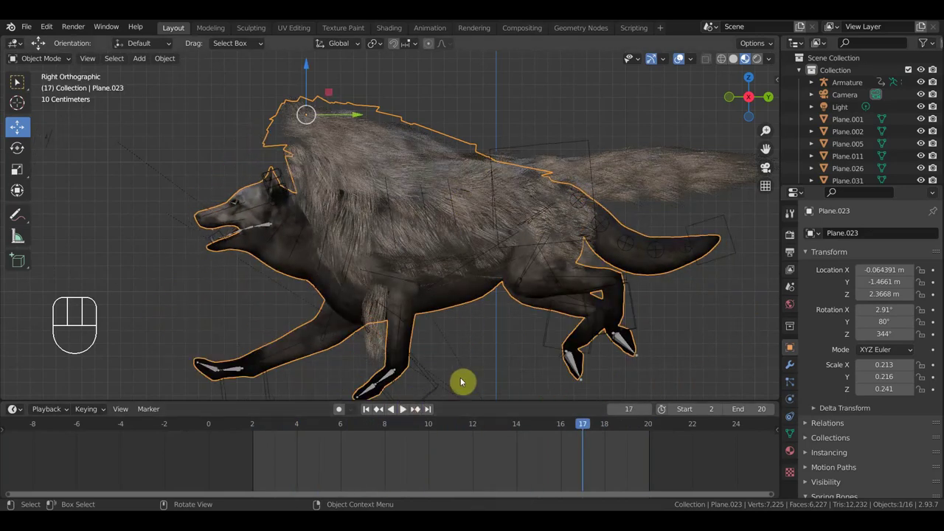
{"action": "key", "text": "ctrl+z"}
{"action": "key", "text": "ctrl+z"}
{"action": "key", "text": "ctrl+z"}
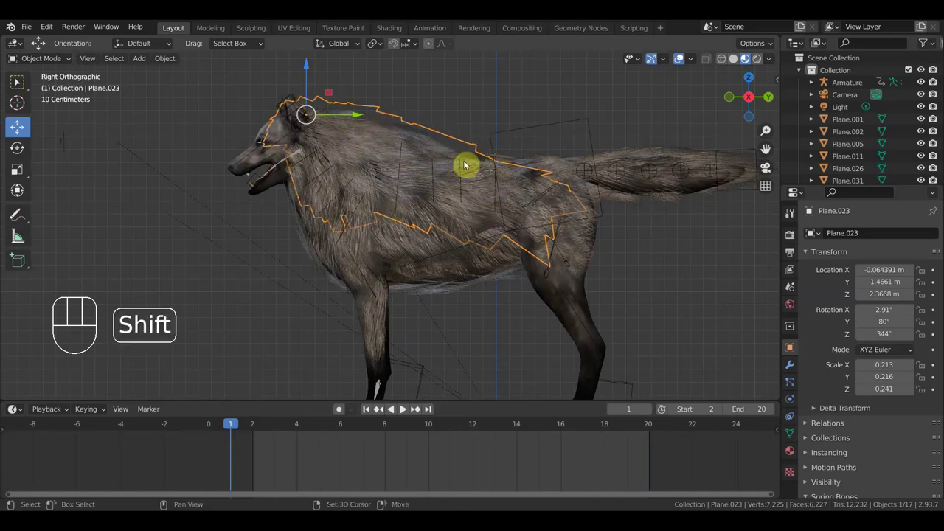
Parent the fur card to the armature, test the run, and undo the failed attempt
{"action": "left_click", "coordinate": [512, 137]}
{"action": "key", "text": "ctrl+p"}
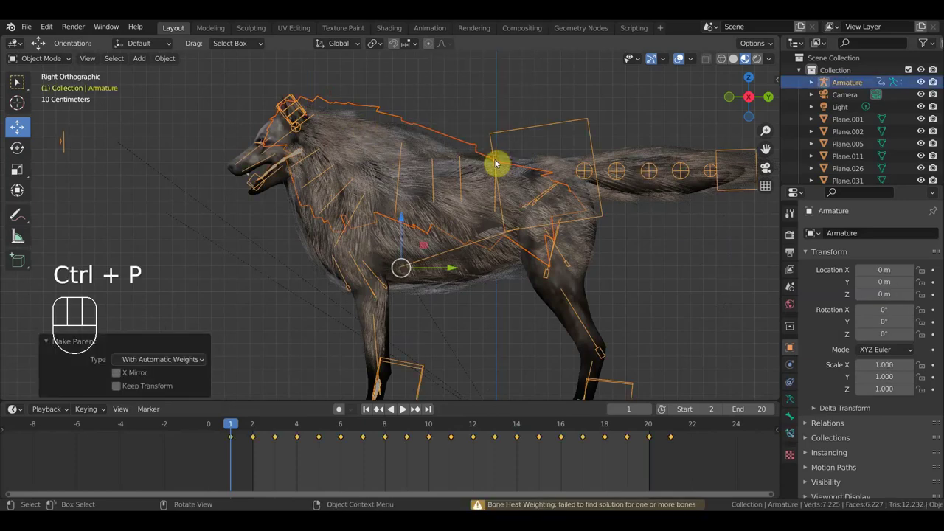
{"action": "key", "text": "space"}
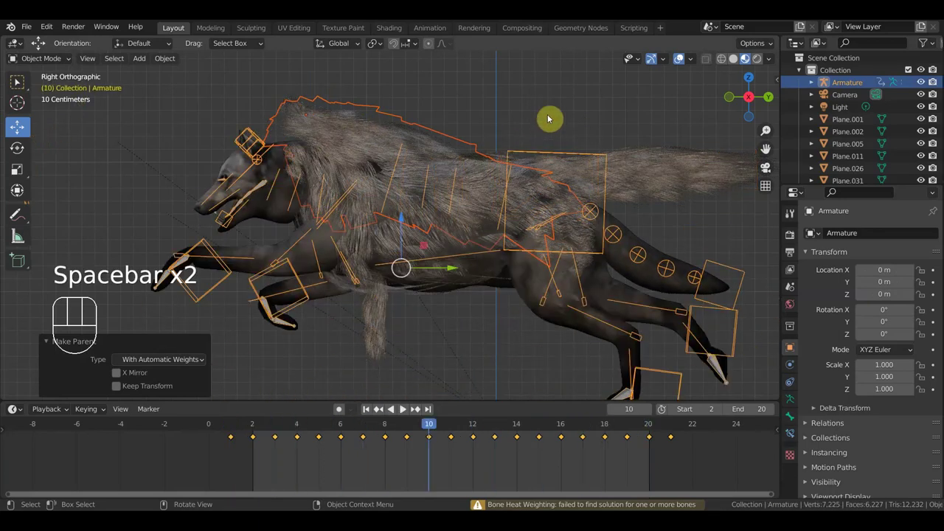
{"action": "key", "text": "ctrl+space"}
{"action": "key", "text": "ctrl+z"}
{"action": "key", "text": "ctrl+z"}
{"action": "key", "text": "ctrl+z"}
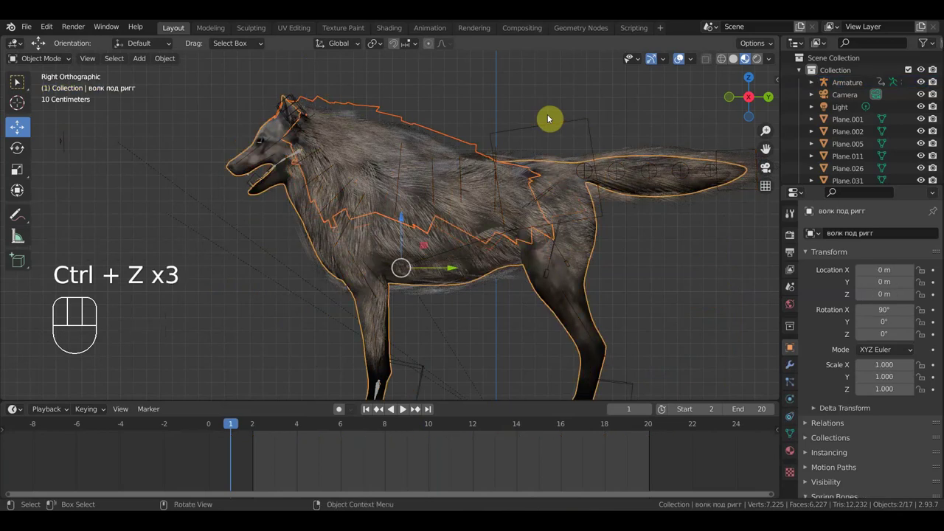
Parent the fur card to the armature with empty vertex groups
{"action": "left_click", "coordinate": [443, 135]}
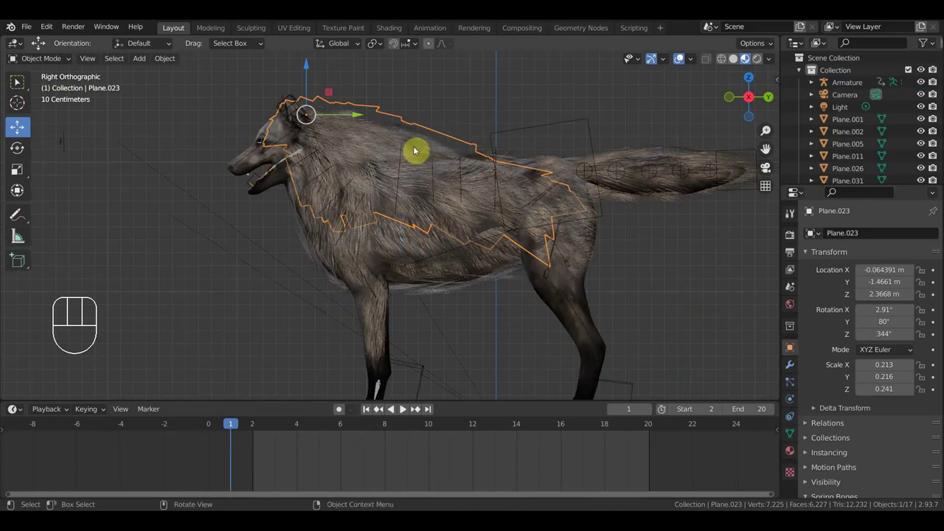
{"action": "left_click", "coordinate": [530, 133]}
{"action": "key", "text": "ctrl+p"}
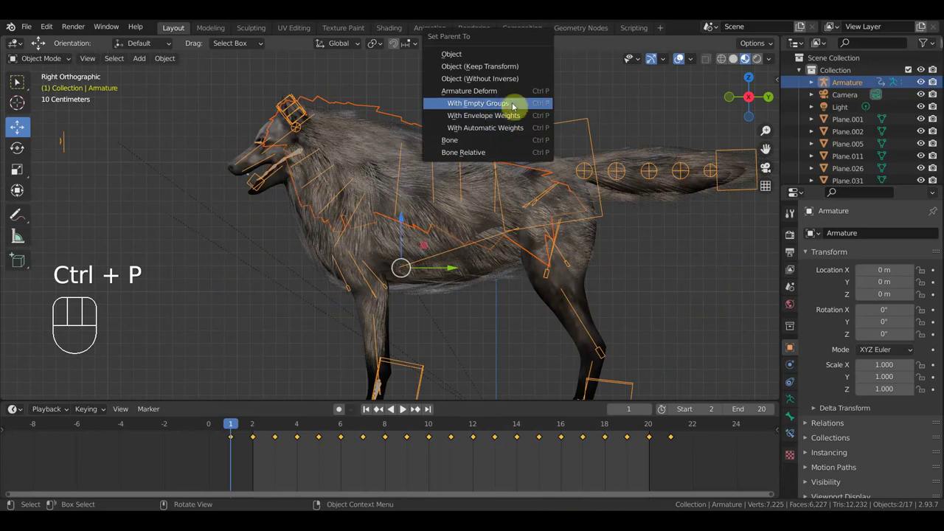
{"action": "left_click", "coordinate": [472, 150]}
Add a Data Transfer modifier sourcing vertex data from the wolf body and apply it
{"action": "left_click", "coordinate": [794, 371]}
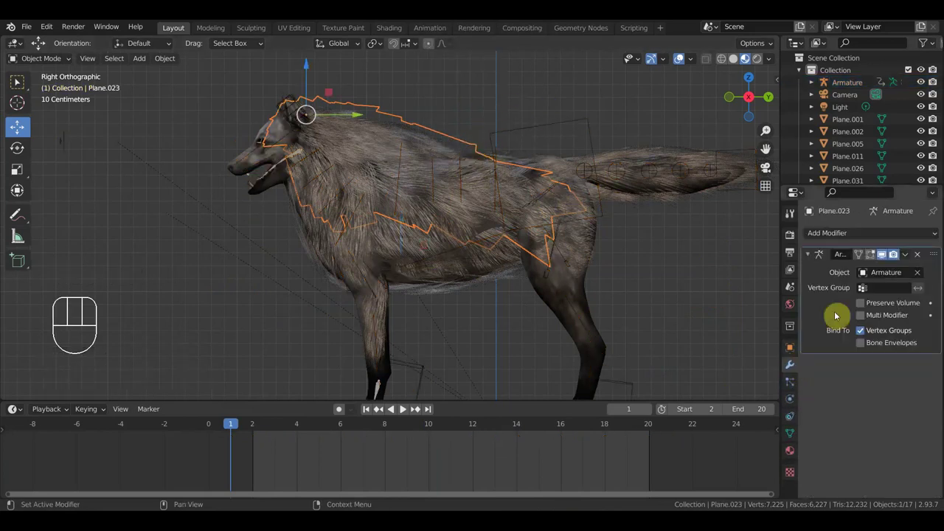
{"action": "left_click_drag", "start_coordinate": [859, 238], "coordinate": [591, 272]}
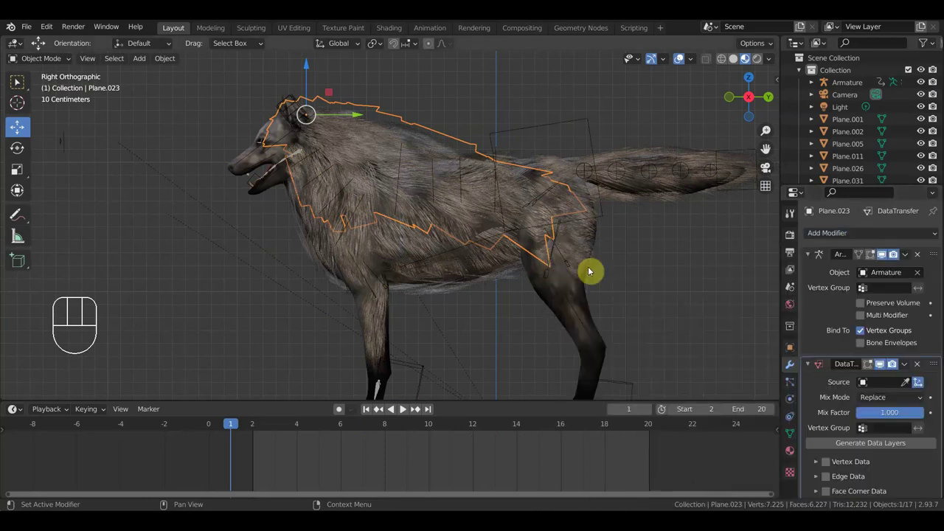
{"action": "left_click", "coordinate": [906, 387]}
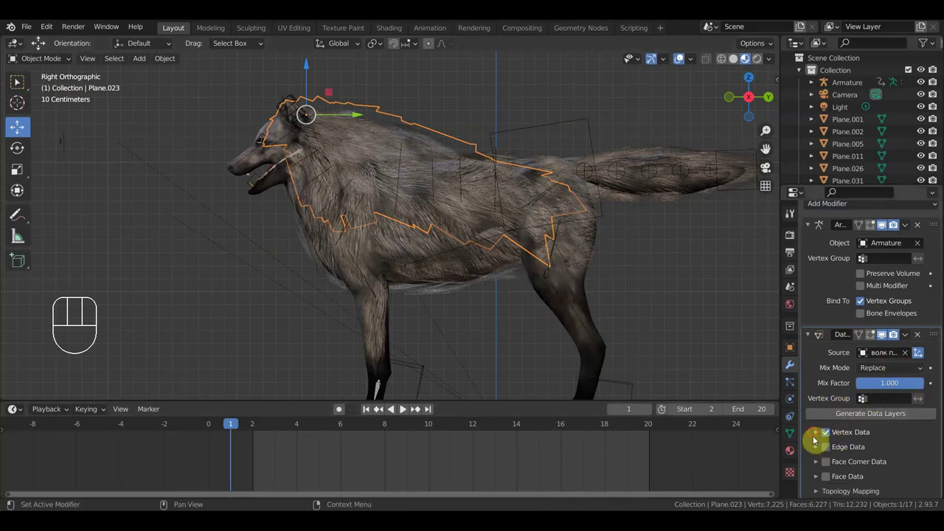
{"action": "left_click_drag", "start_coordinate": [908, 340], "coordinate": [881, 355]}
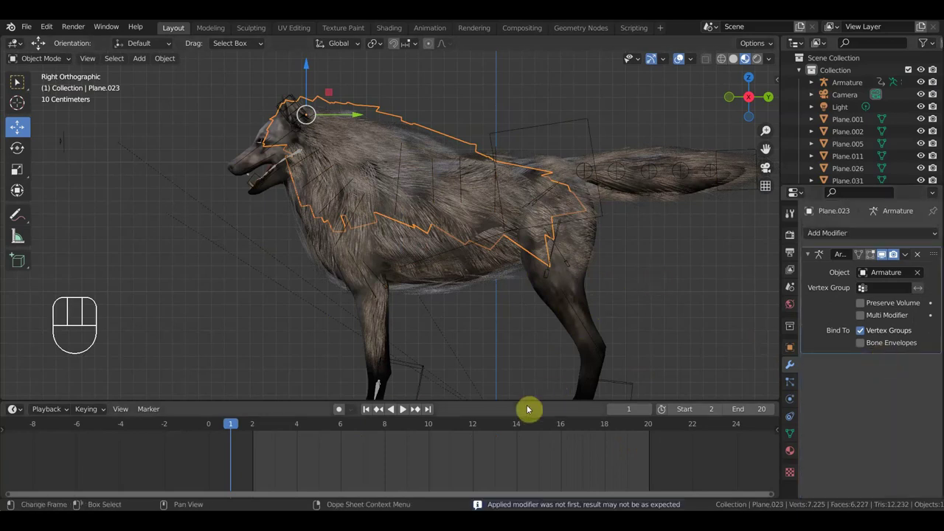
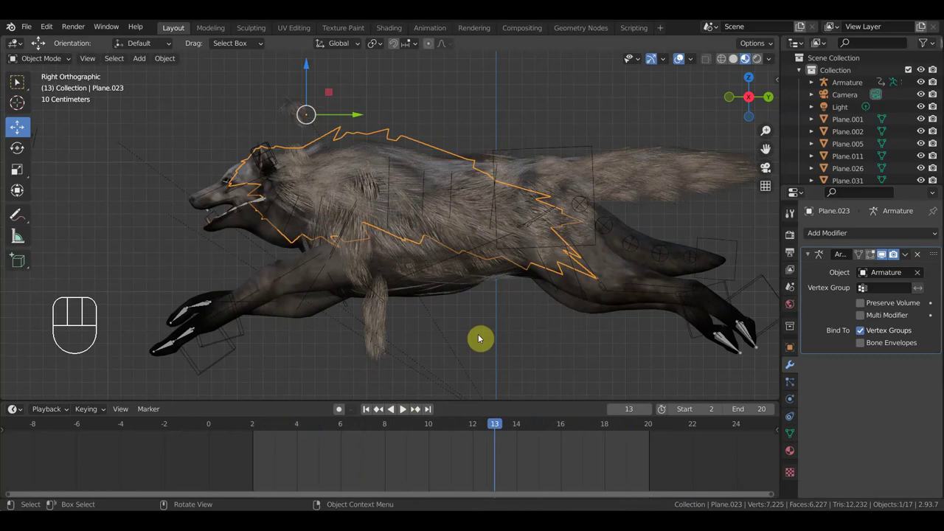
{"action": "left_click_drag", "start_coordinate": [527, 307], "coordinate": [530, 317]}
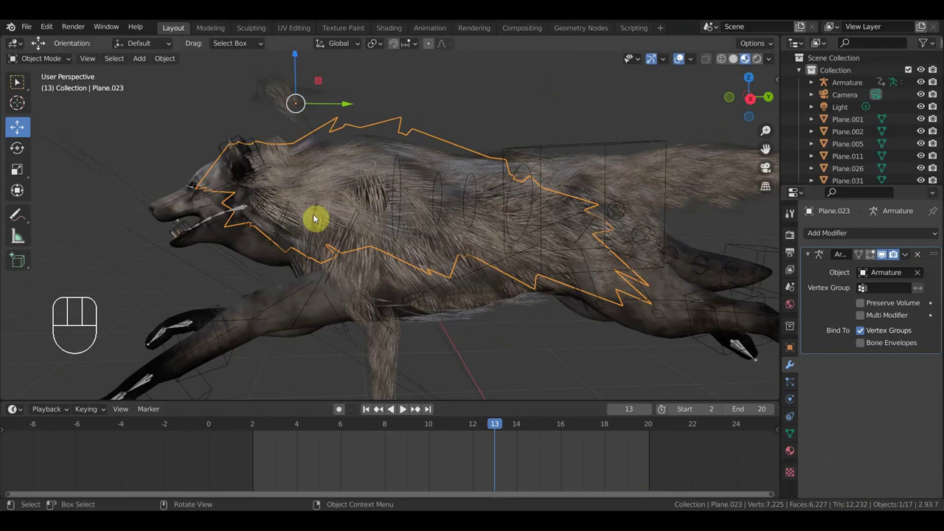
Add Basis and Key 1 shape keys to the wolf body and slightly enlarge it in Key 1
{"action": "left_click", "coordinate": [178, 201]}
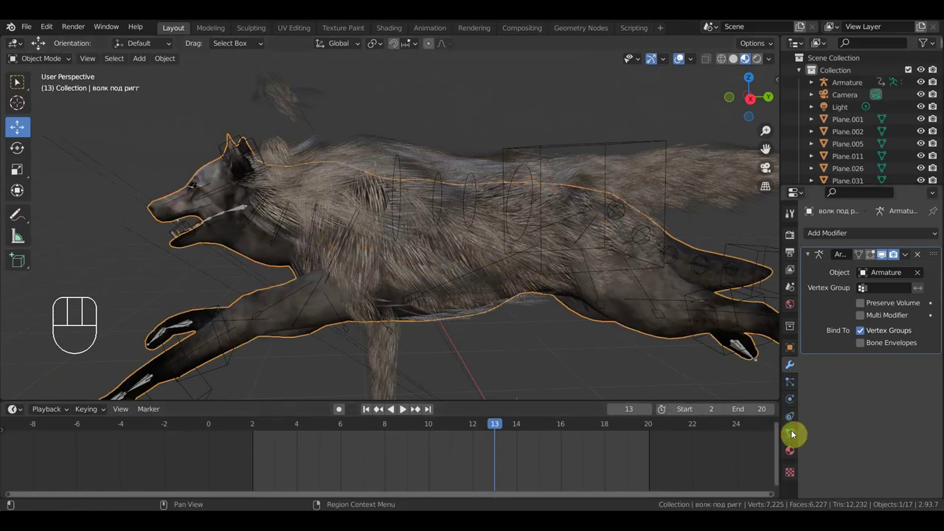
{"action": "left_click", "coordinate": [793, 439]}
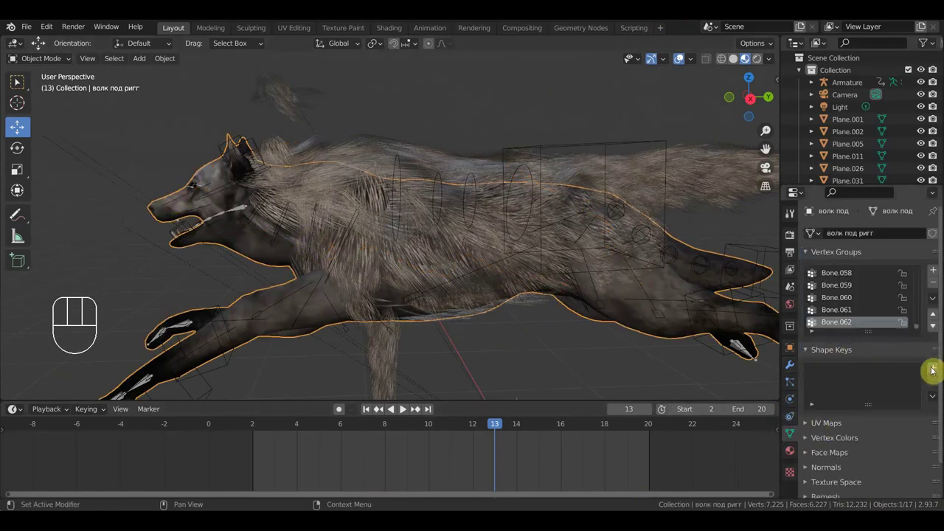
{"action": "left_click", "coordinate": [935, 372]}
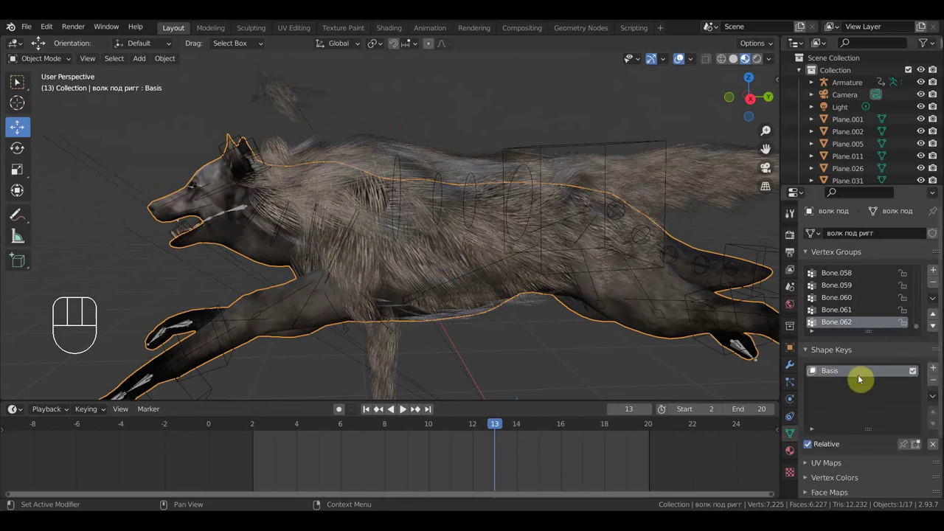
{"action": "left_click", "coordinate": [936, 373]}
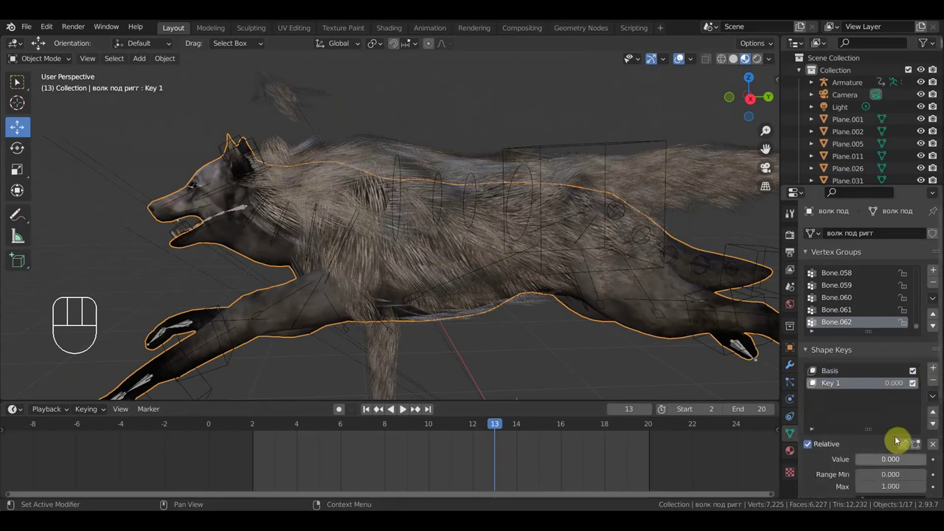
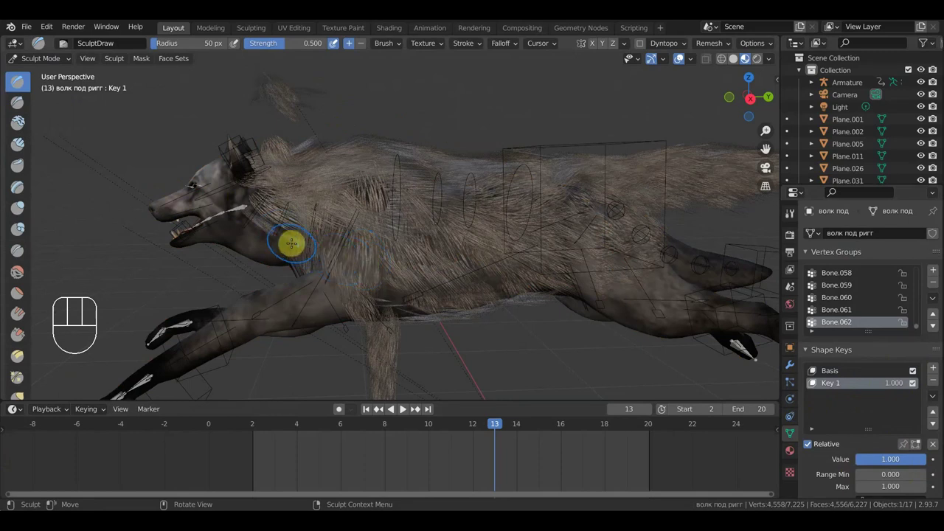
{"action": "key", "text": "s"}
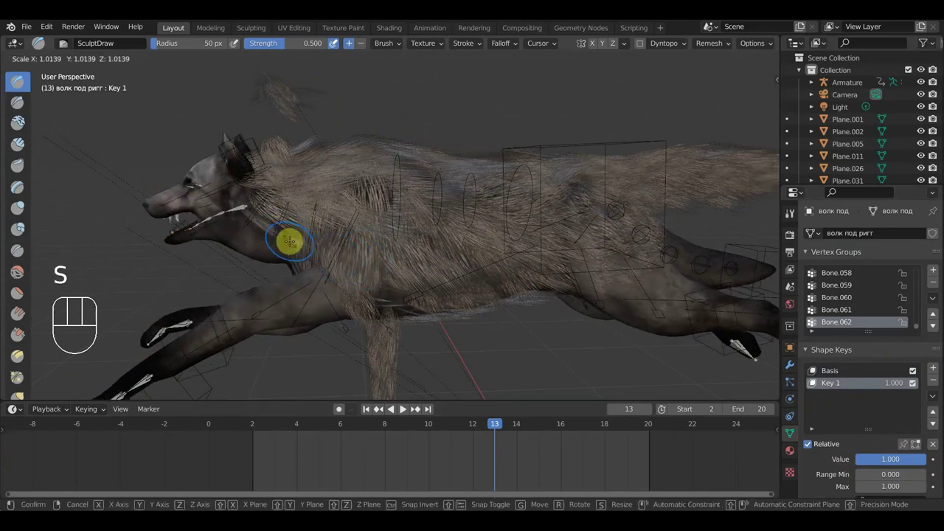
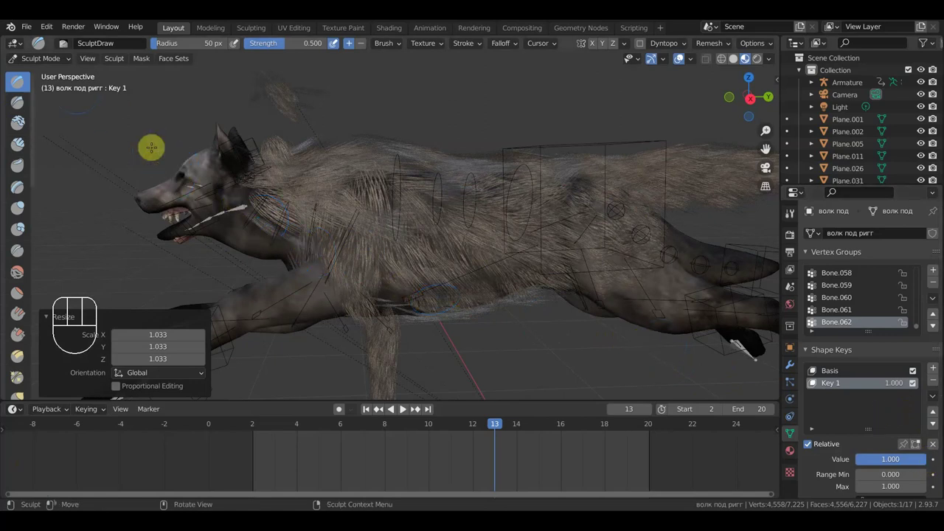
{"action": "left_click_drag", "start_coordinate": [51, 61], "coordinate": [52, 76]}
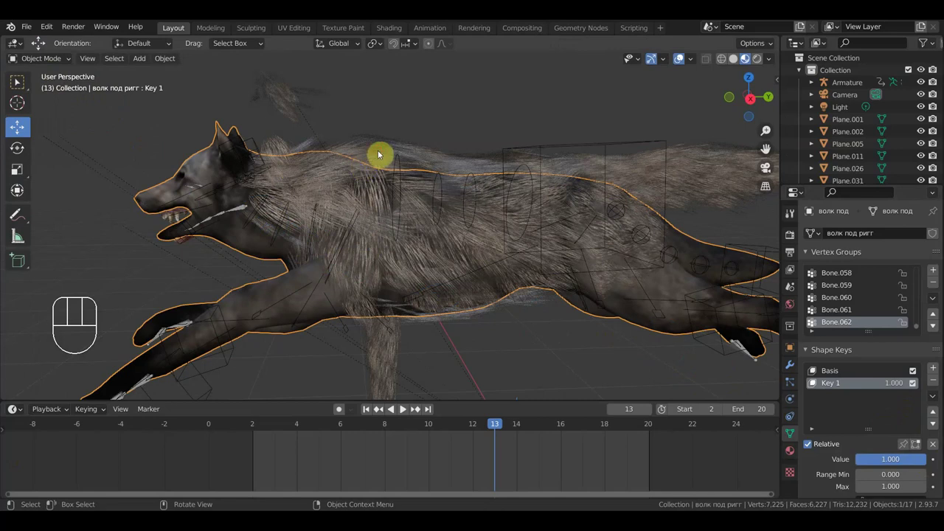
Add a Surface Deform modifier to the fur card targeting the wolf body and bind it
{"action": "left_click", "coordinate": [382, 153]}
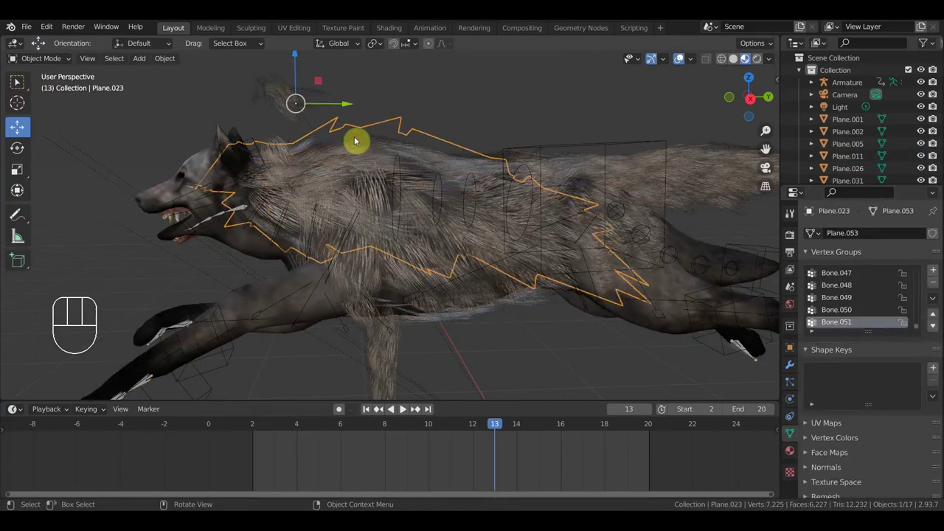
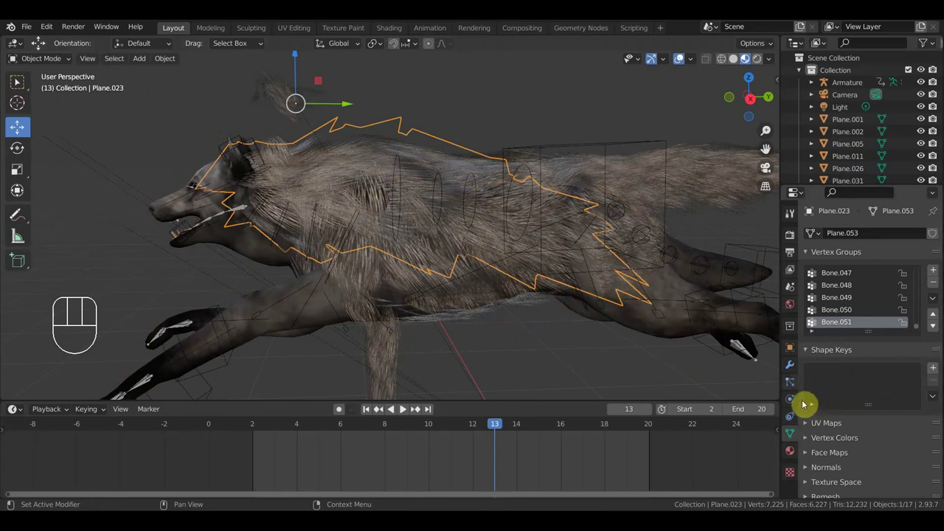
{"action": "left_click", "coordinate": [795, 372]}
{"action": "left_click_drag", "start_coordinate": [875, 238], "coordinate": [799, 446]}
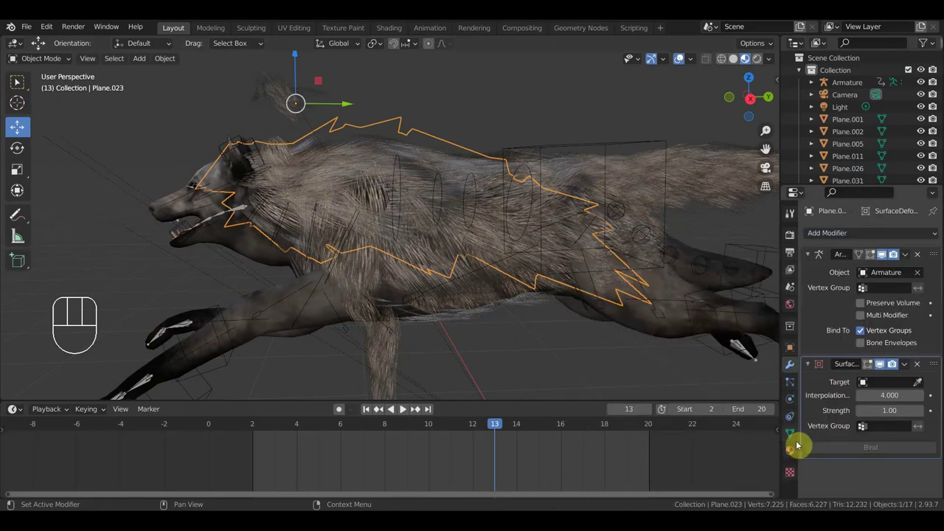
{"action": "left_click", "coordinate": [920, 388]}
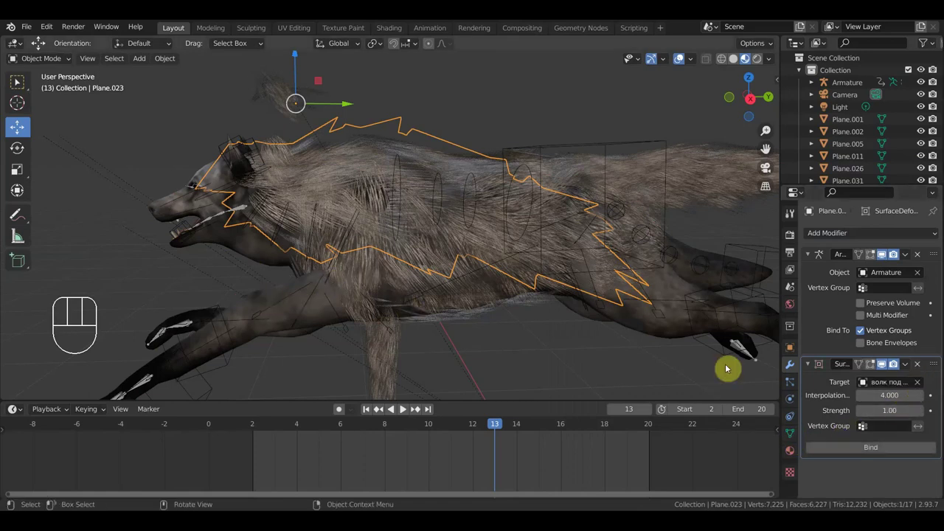
{"action": "left_click", "coordinate": [880, 454]}
Play and stop the run cycle, then pick the Plane.026 fur card
{"action": "key", "text": "space"}
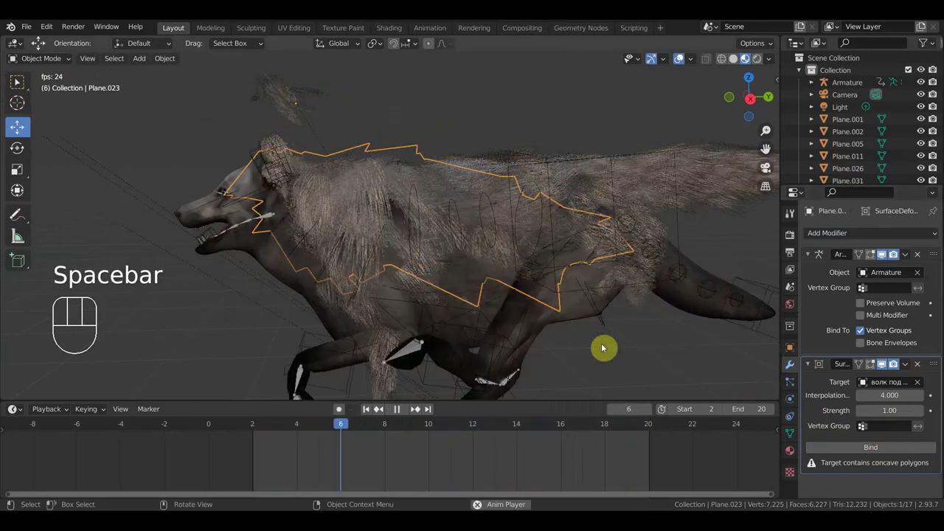
{"action": "key", "text": "space"}
{"action": "left_click", "coordinate": [651, 174]}
{"action": "left_click", "coordinate": [705, 181]}
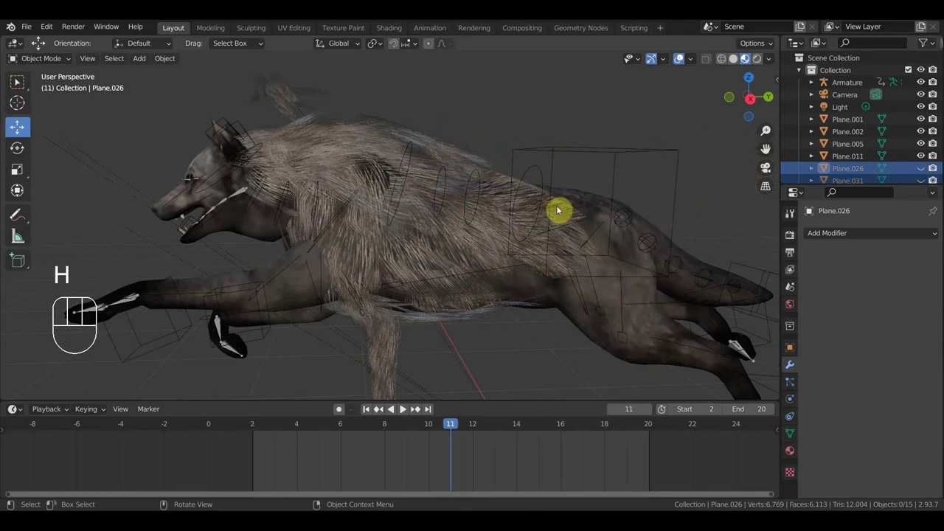
Hide Plane.026, Plane.011, Plane.005 and the other fur cards, then step to frame 9
{"action": "key", "text": "h"}
{"action": "left_click", "coordinate": [428, 288]}
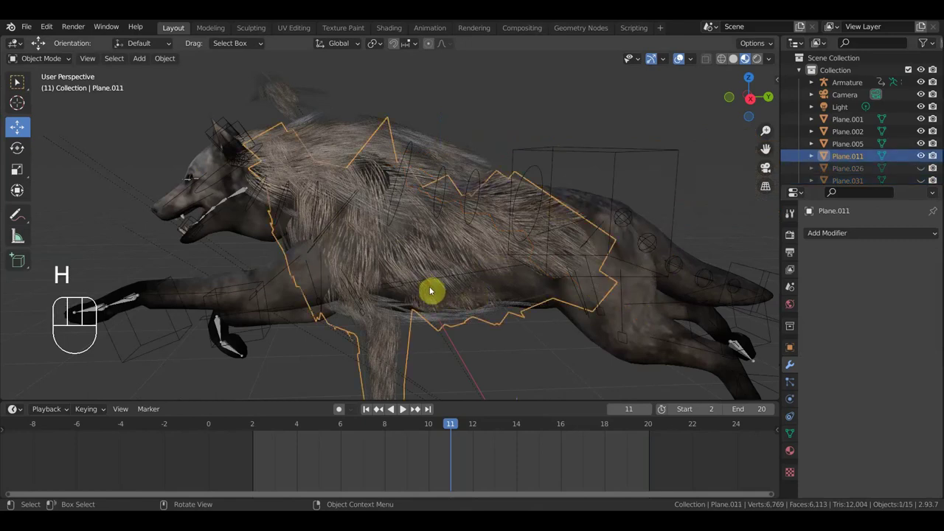
{"action": "key", "text": "h"}
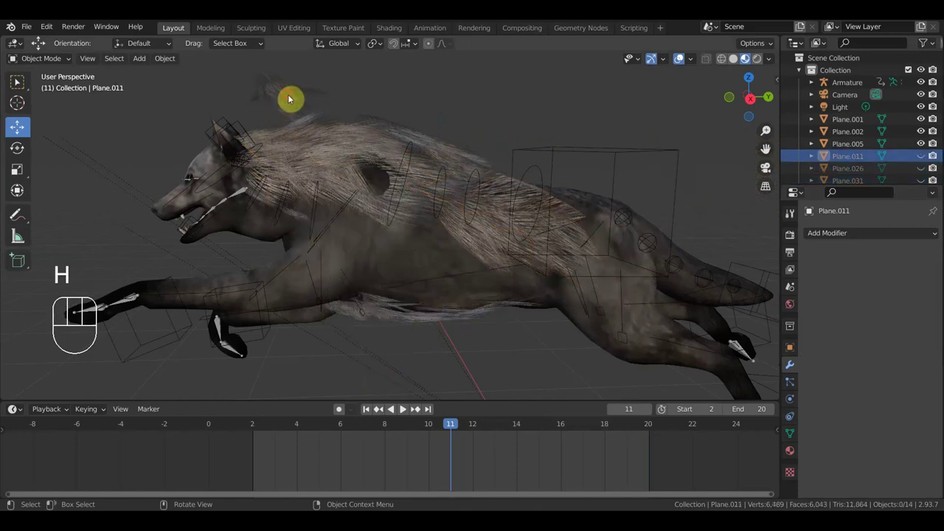
{"action": "key", "text": "h"}
{"action": "left_click", "coordinate": [415, 328]}
{"action": "key", "text": "h"}
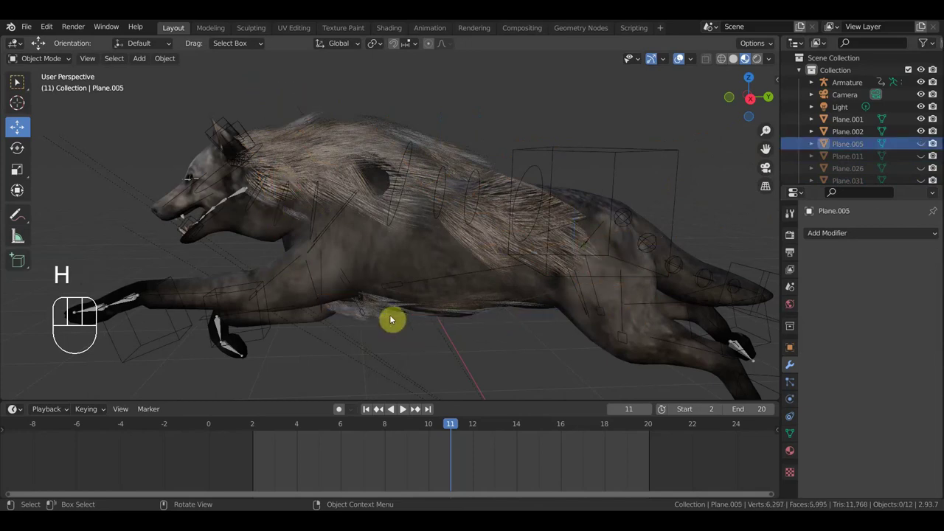
{"action": "left_click", "coordinate": [389, 317]}
{"action": "key", "text": "h"}
{"action": "key", "text": "h"}
{"action": "left_click_drag", "start_coordinate": [405, 188], "coordinate": [356, 219]}
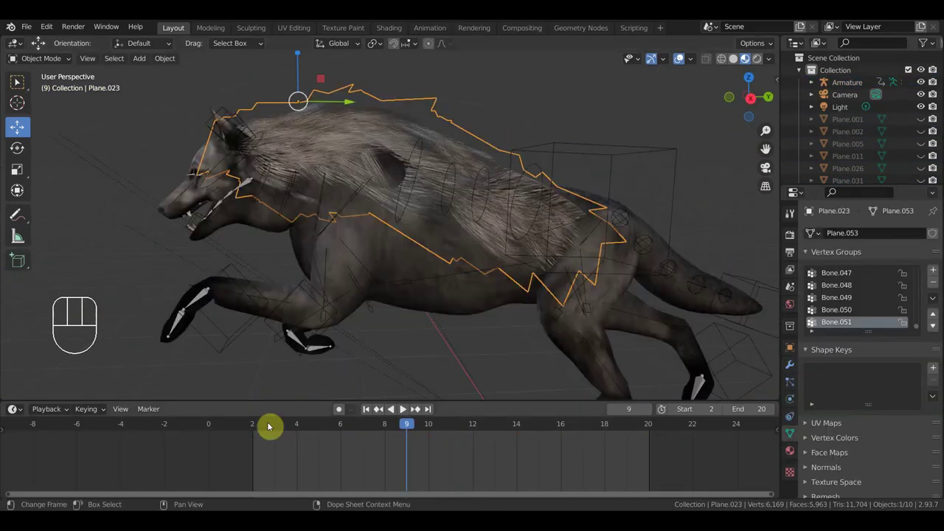
Bind Plane.023's Surface Deform modifier to the wolf mesh
{"action": "left_click", "coordinate": [256, 434]}
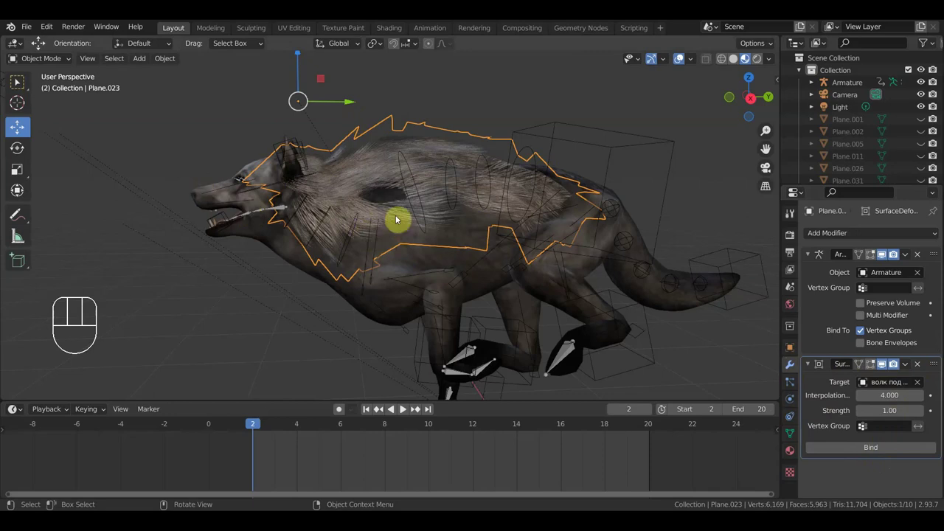
{"action": "left_click", "coordinate": [866, 456]}
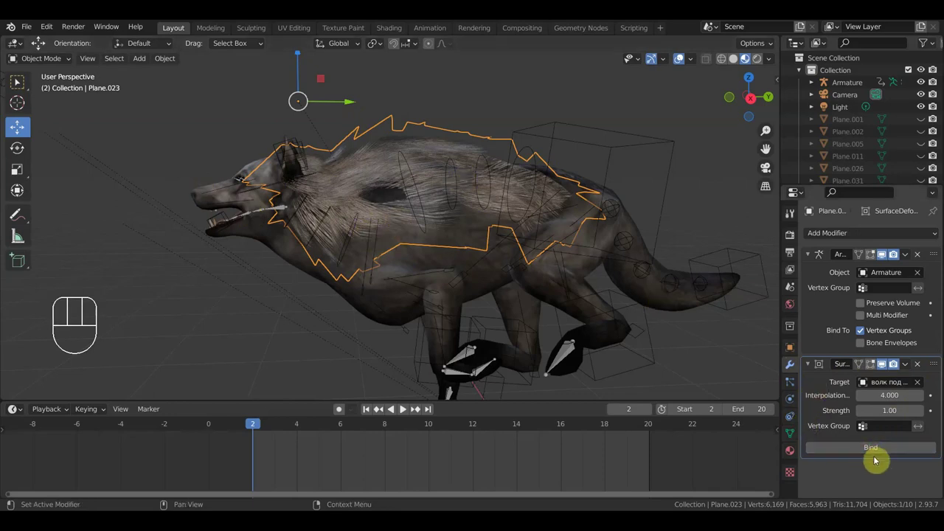
{"action": "left_click", "coordinate": [879, 457]}
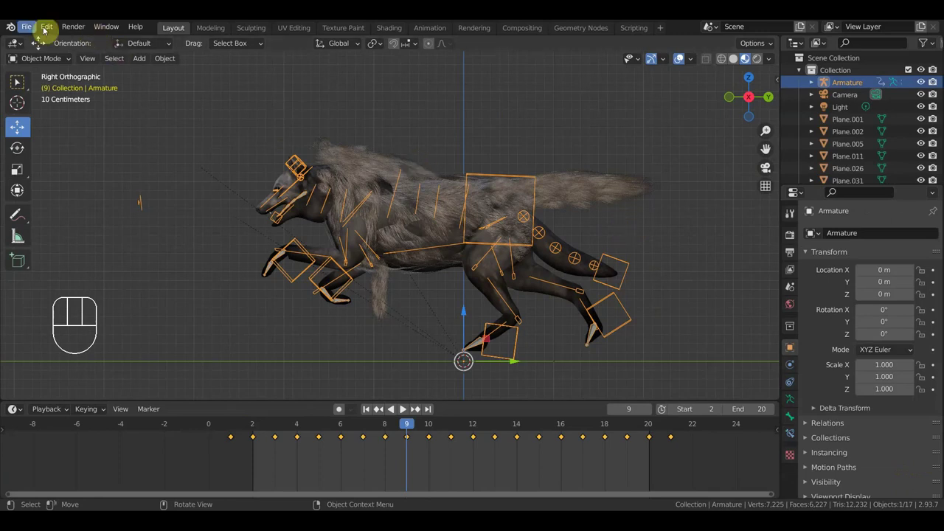
Orbit around the fur-covered wolf and start playing its run cycle
{"action": "left_click_drag", "start_coordinate": [31, 32], "coordinate": [194, 84]}
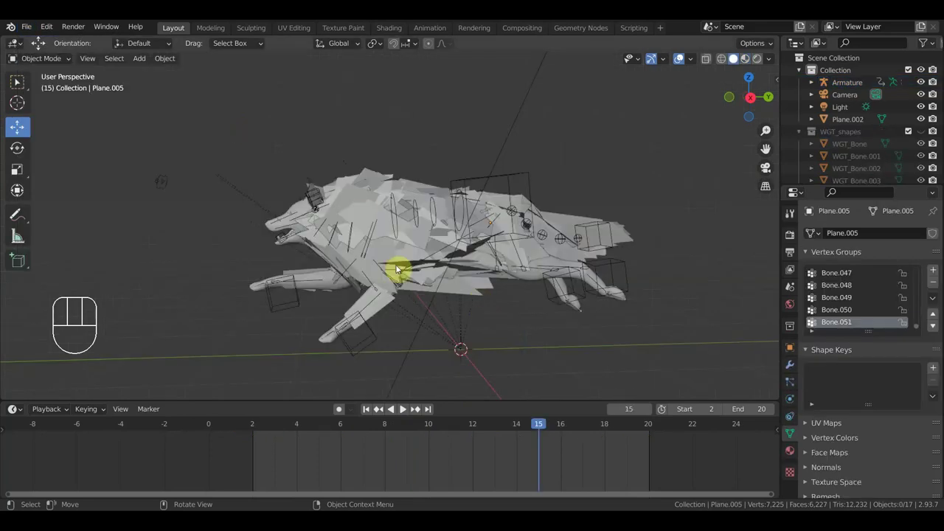
{"action": "left_click_drag", "start_coordinate": [442, 248], "coordinate": [411, 227]}
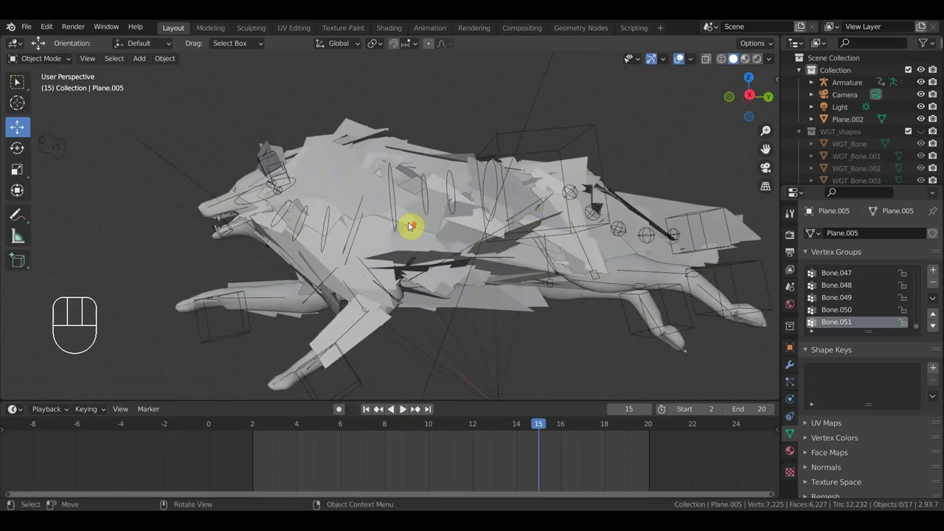
{"action": "left_click_drag", "start_coordinate": [402, 191], "coordinate": [448, 221]}
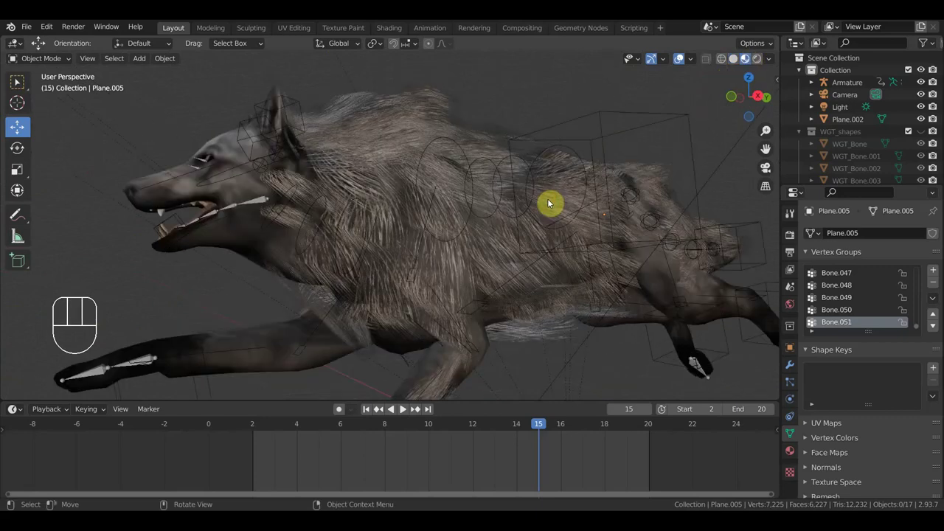
{"action": "left_click_drag", "start_coordinate": [558, 210], "coordinate": [542, 221]}
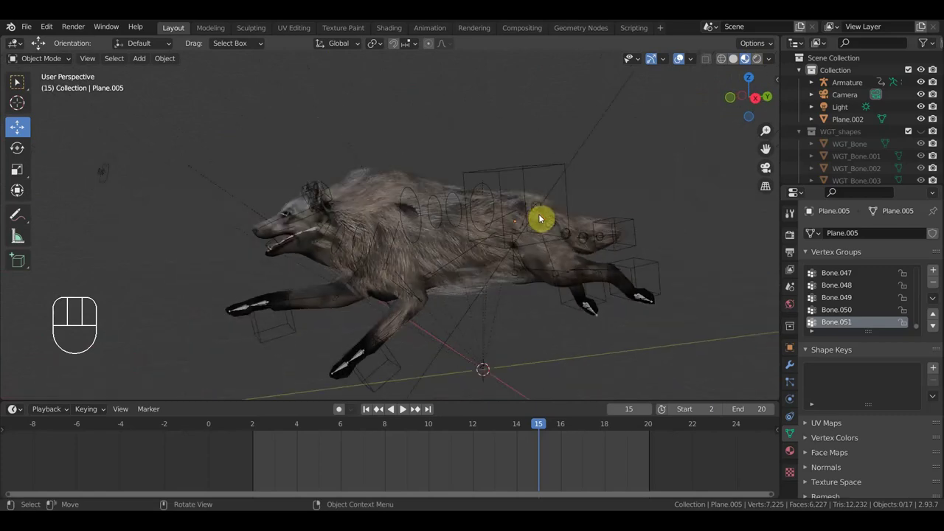
{"action": "key", "text": "space"}
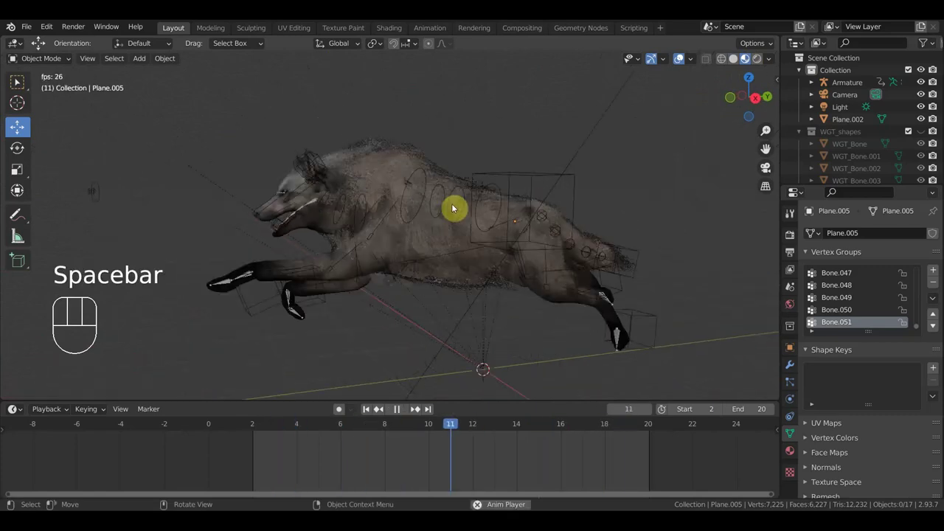
Stop the wolf's run cycle playback after orbiting around the running wolf
{"action": "left_click_drag", "start_coordinate": [514, 253], "coordinate": [426, 258]}
{"action": "left_click_drag", "start_coordinate": [442, 265], "coordinate": [575, 261]}
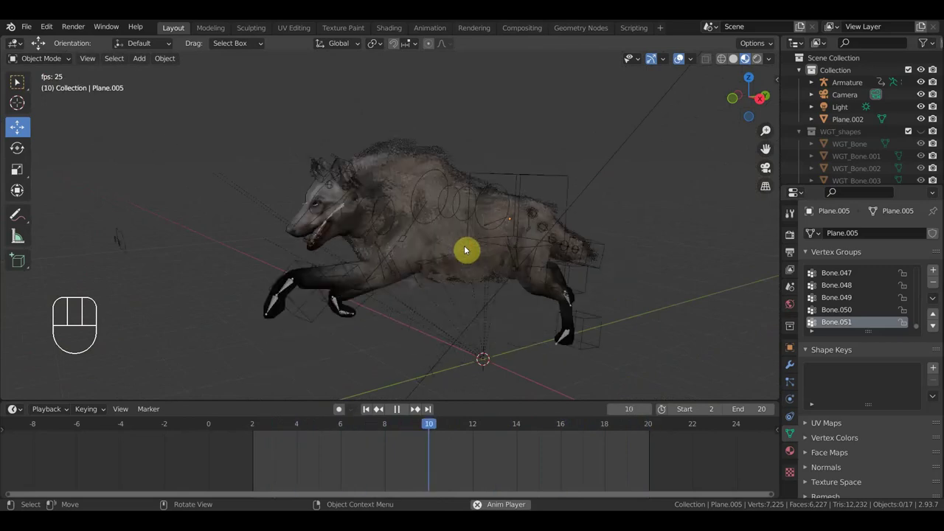
{"action": "key", "text": "space"}
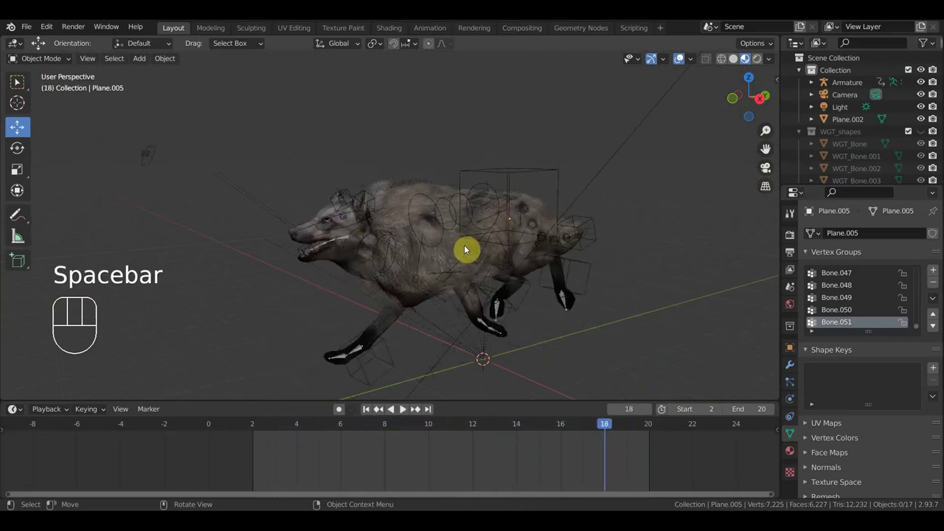
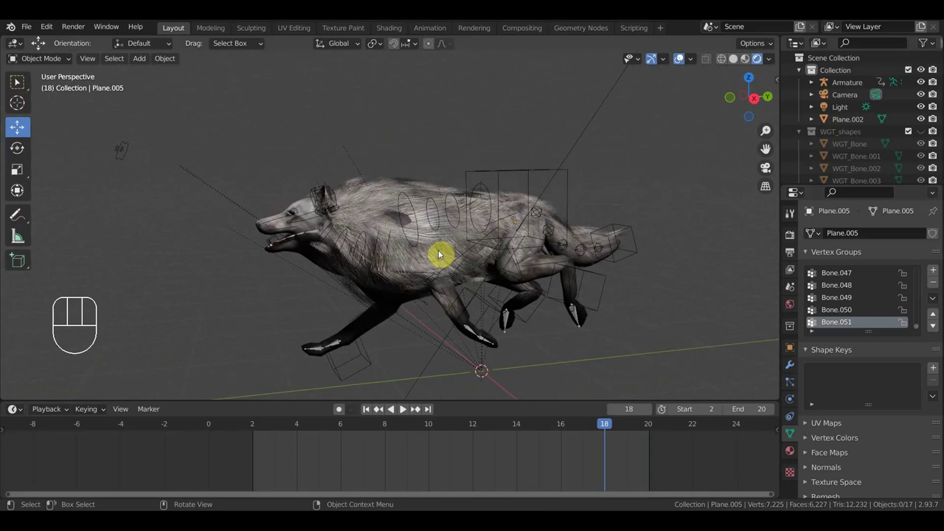
Orbit the paused wolf to check it head-on, then return to a side view
{"action": "left_click_drag", "start_coordinate": [442, 265], "coordinate": [218, 302]}
{"action": "left_click_drag", "start_coordinate": [410, 280], "coordinate": [434, 277]}
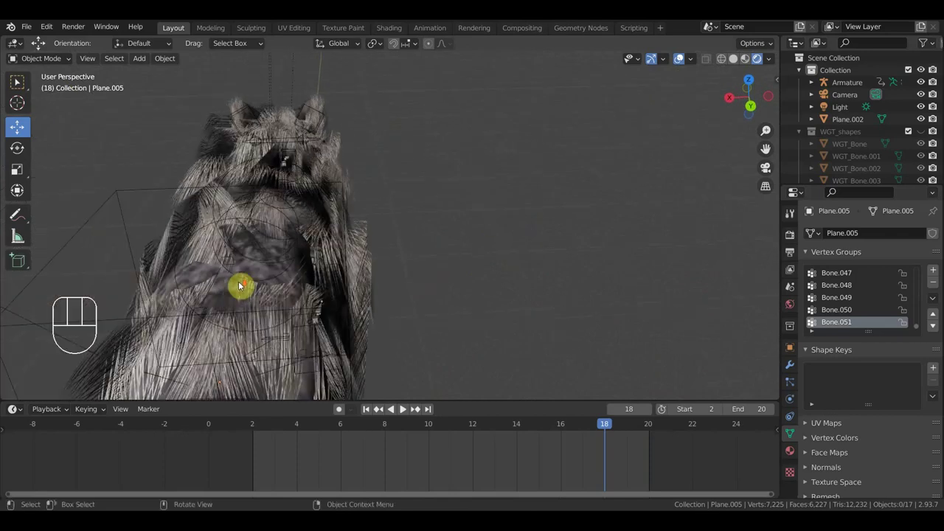
{"action": "middle_click", "coordinate": [254, 291]}
{"action": "left_click_drag", "start_coordinate": [264, 218], "coordinate": [460, 204]}
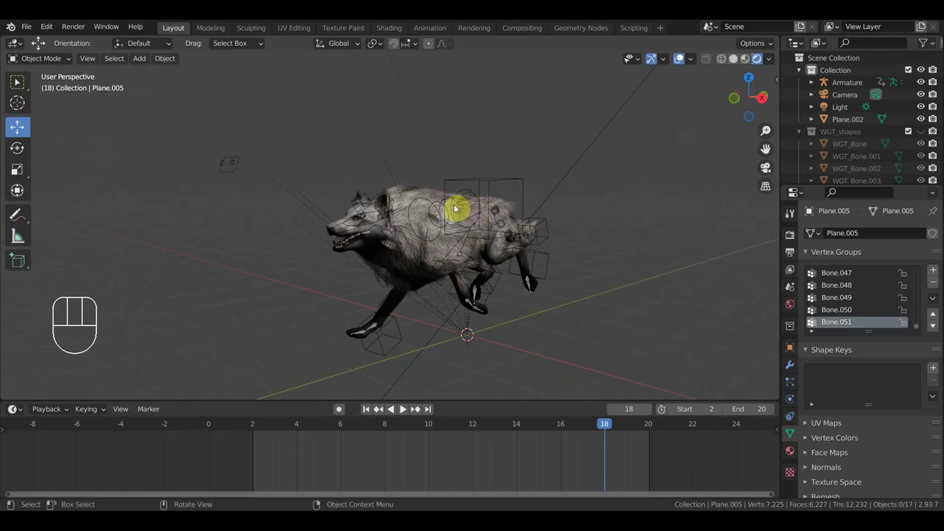
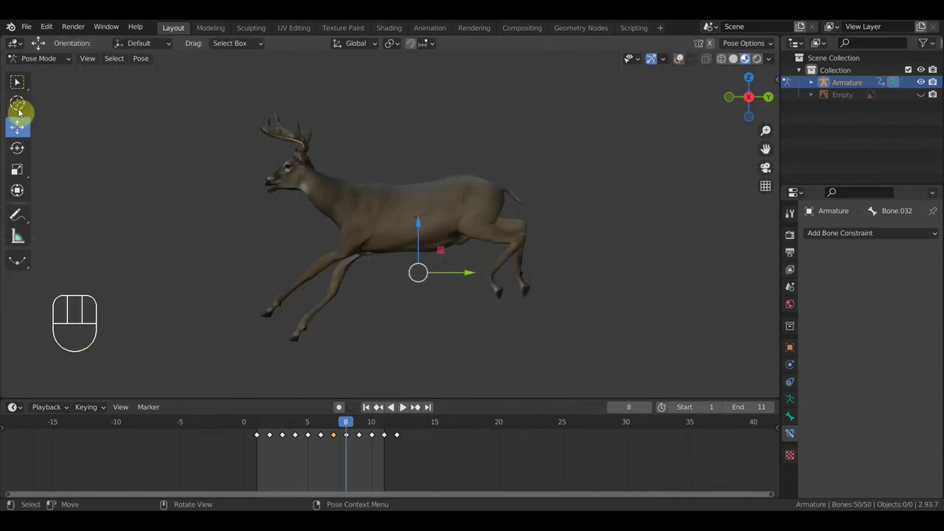
Play the deer's 11-frame run cycle and view it head-on and in side profile
{"action": "key", "text": "space"}
{"action": "left_click_drag", "start_coordinate": [617, 219], "coordinate": [688, 248]}
{"action": "left_click_drag", "start_coordinate": [600, 283], "coordinate": [670, 253]}
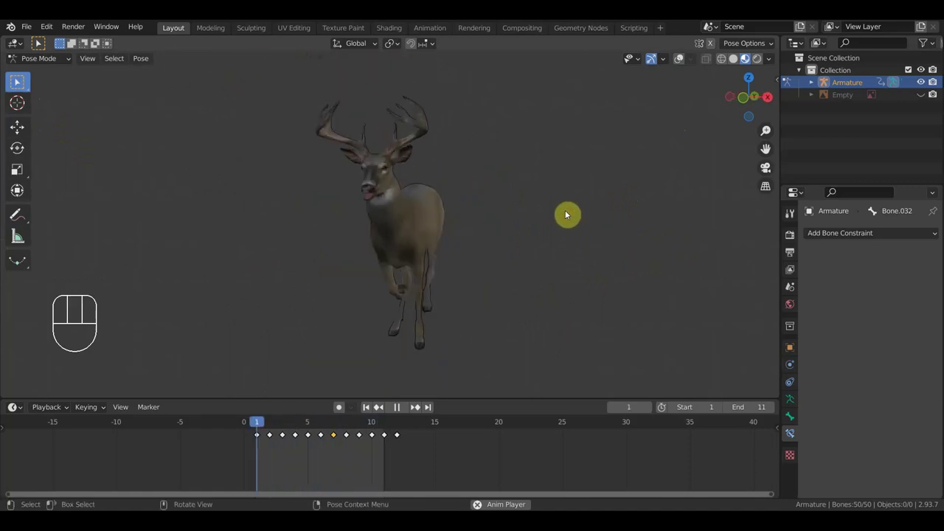
{"action": "left_click_drag", "start_coordinate": [460, 235], "coordinate": [373, 235]}
{"action": "key", "text": "KP_3"}
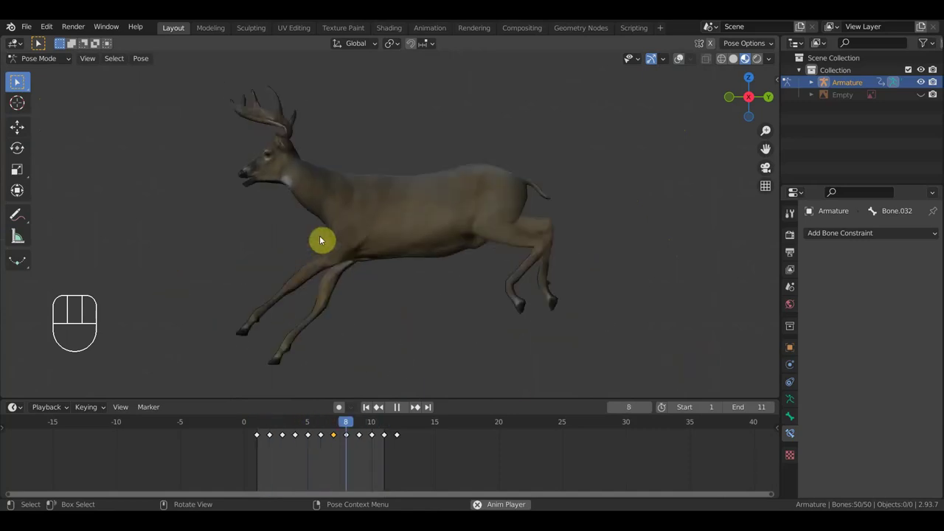
{"action": "left_click_drag", "start_coordinate": [592, 234], "coordinate": [416, 240]}
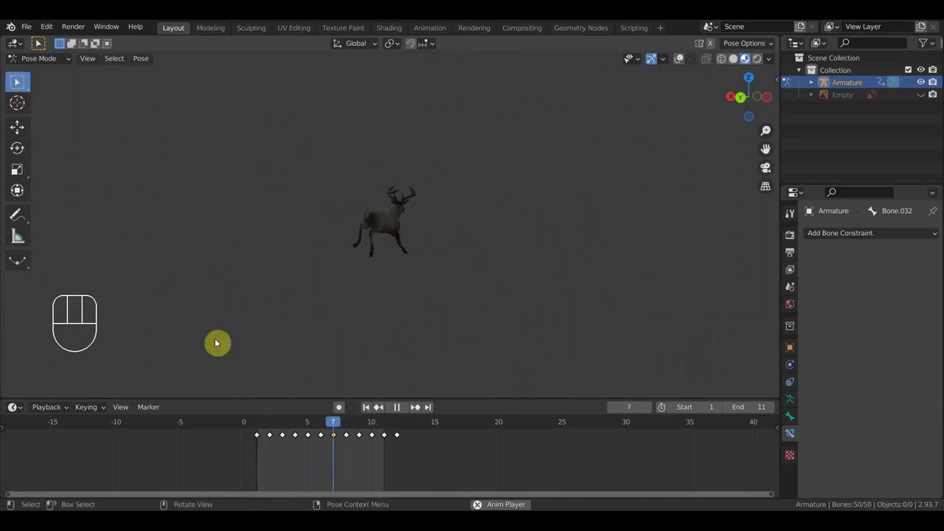
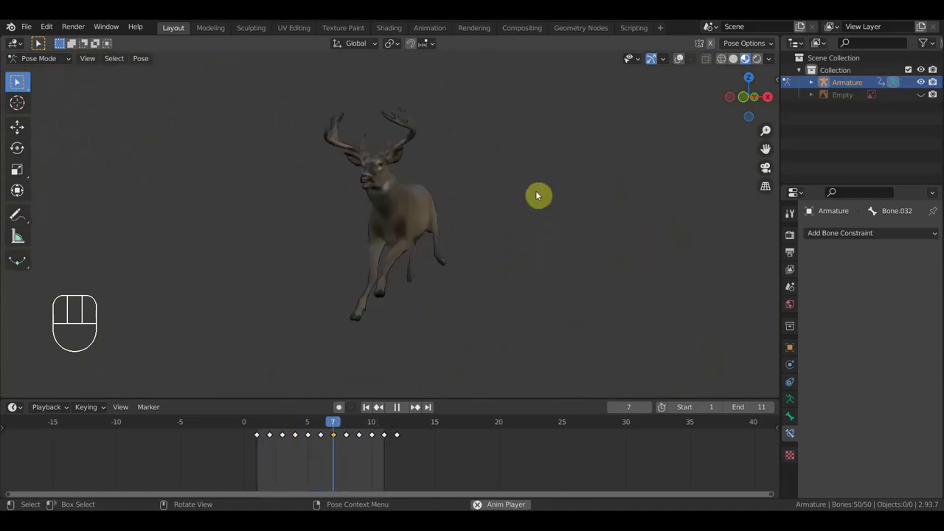
Watch the running deer from the front, from afar, and from behind
{"action": "left_click_drag", "start_coordinate": [537, 199], "coordinate": [550, 203]}
{"action": "left_click_drag", "start_coordinate": [549, 203], "coordinate": [549, 196]}
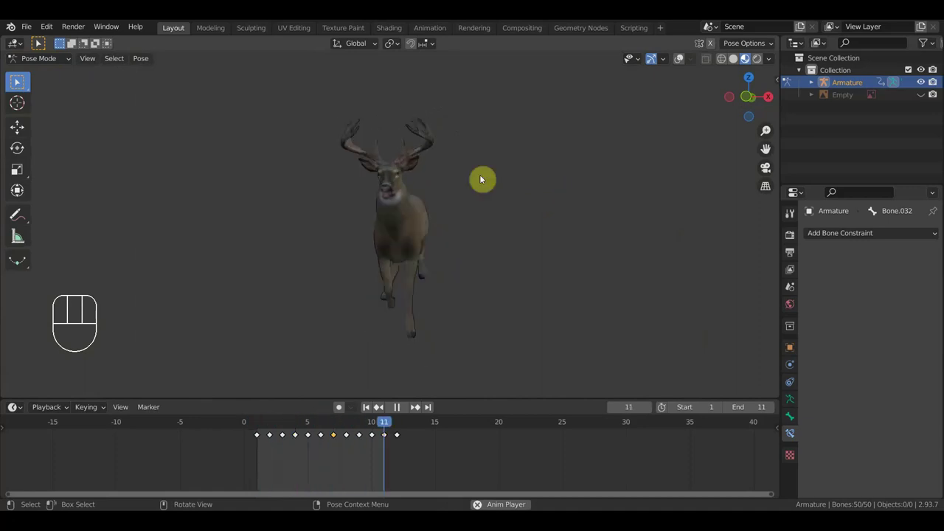
{"action": "left_click_drag", "start_coordinate": [492, 242], "coordinate": [501, 240]}
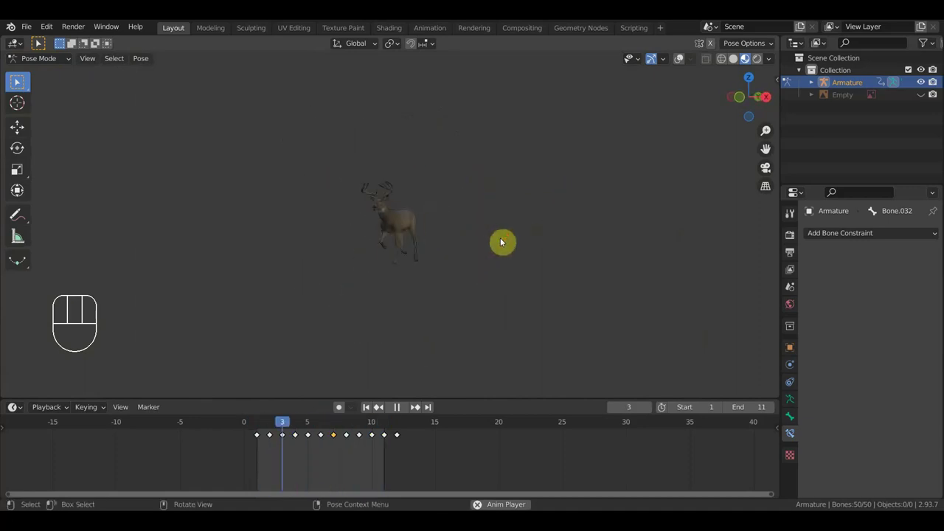
{"action": "left_click_drag", "start_coordinate": [514, 241], "coordinate": [527, 241]}
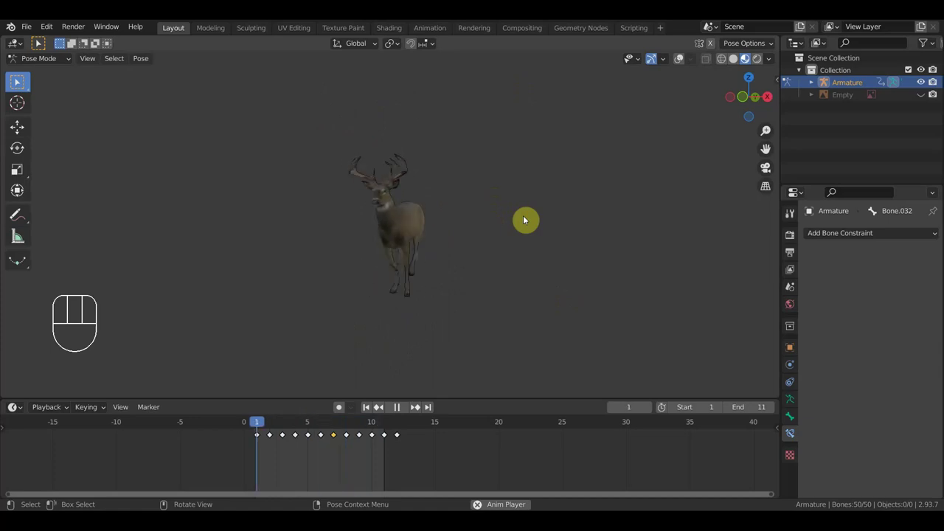
{"action": "left_click_drag", "start_coordinate": [507, 226], "coordinate": [311, 249]}
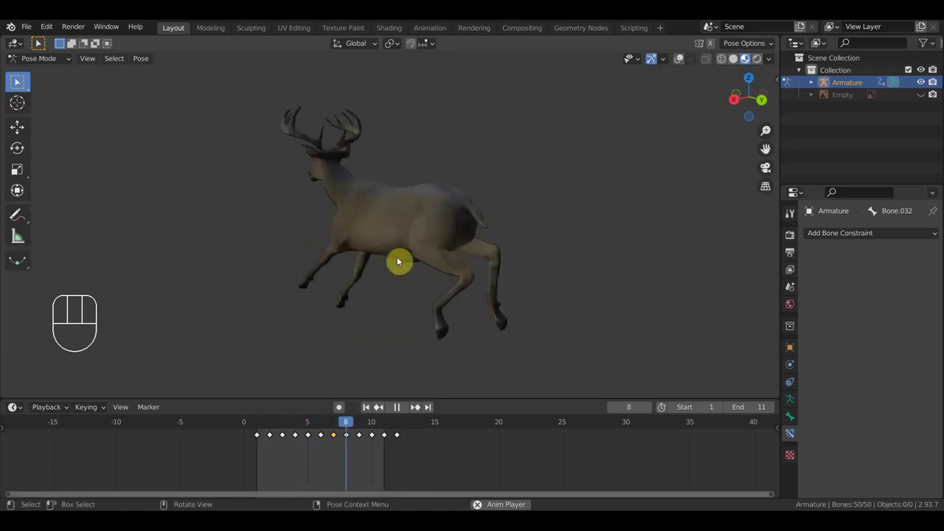